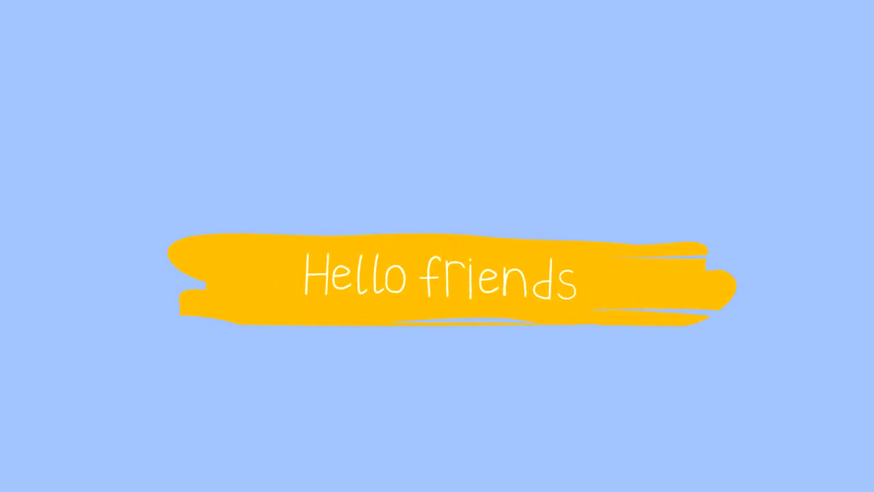
Step: Move the bunny's left hand IK control in Pose Mode to test the arm rig
key("g")
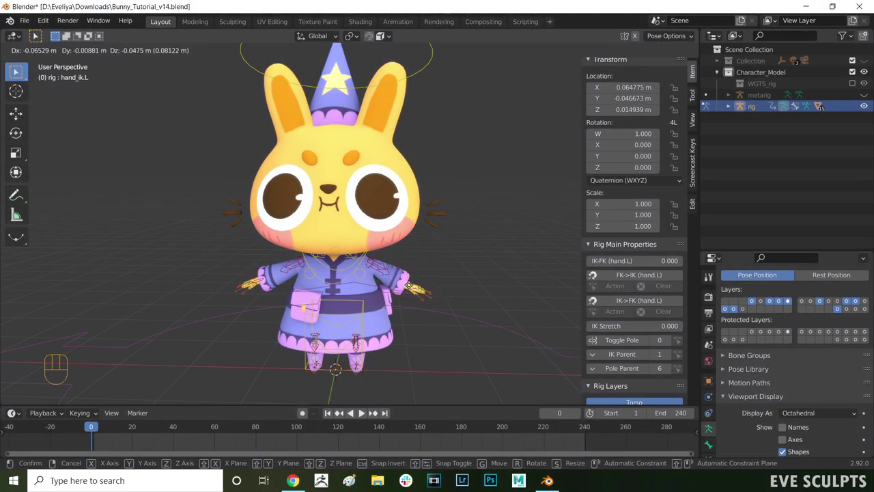
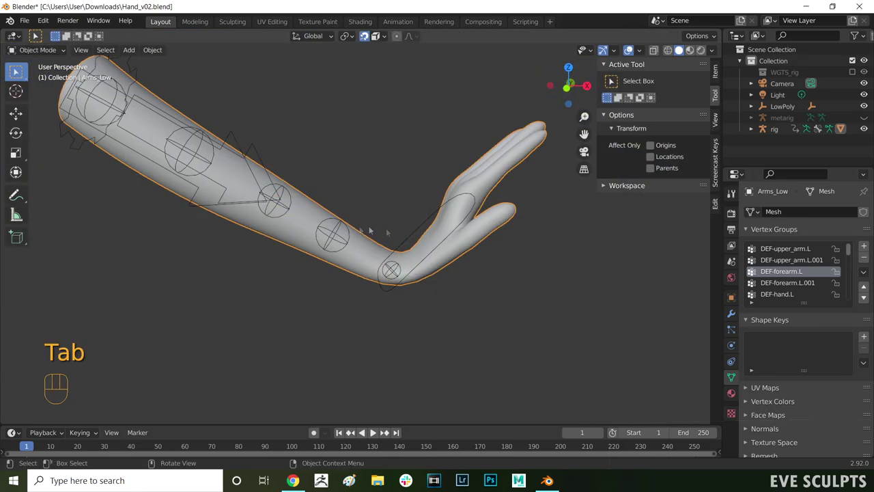
Step: Rotate and grab hand_ik.L to test the wrist, parent Arms_Low to the rig, and return to Object Mode
key("e")
key("r")
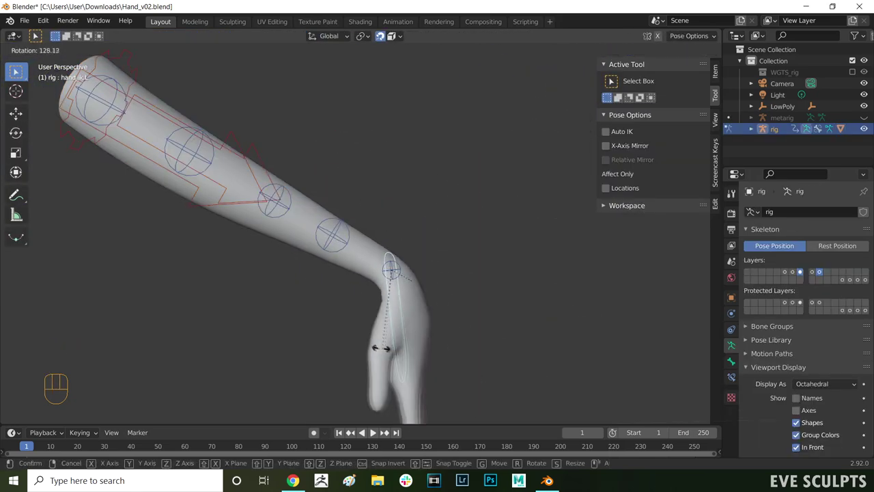
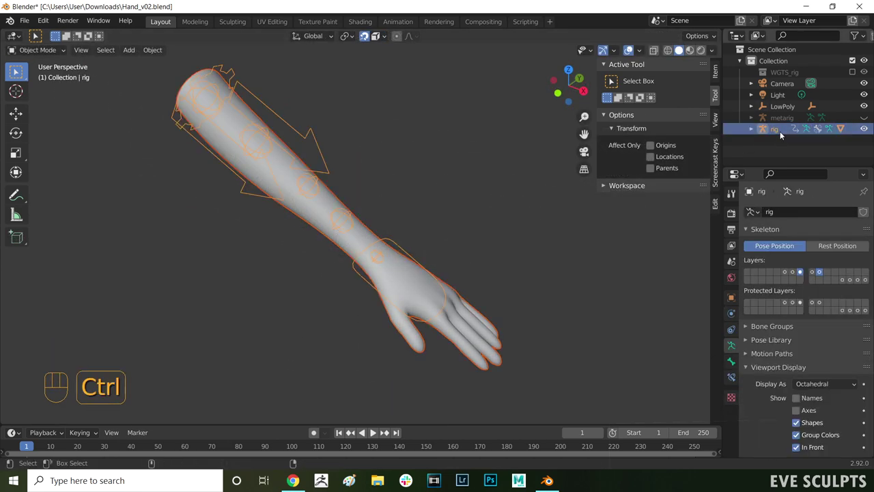
key("ctrl+p")
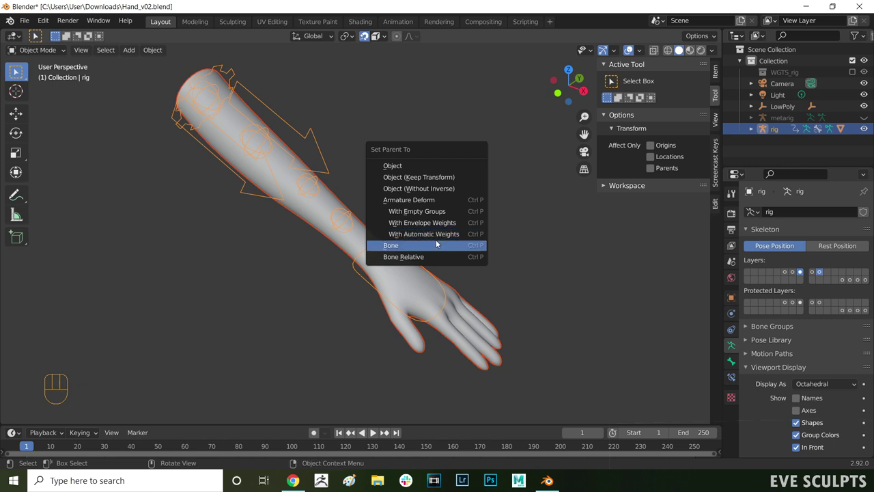
key("Tab")
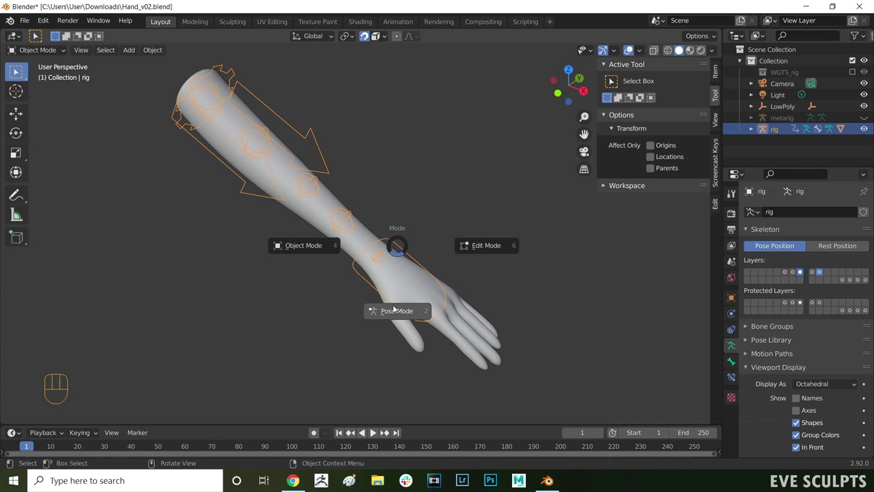
key("g")
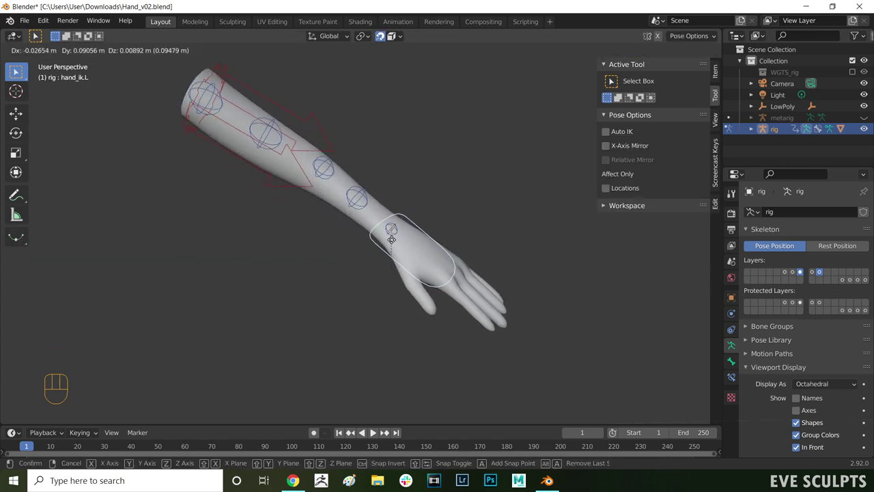
Step: Return the arm to Object Mode after inspecting its vertex group weights
key("Tab")
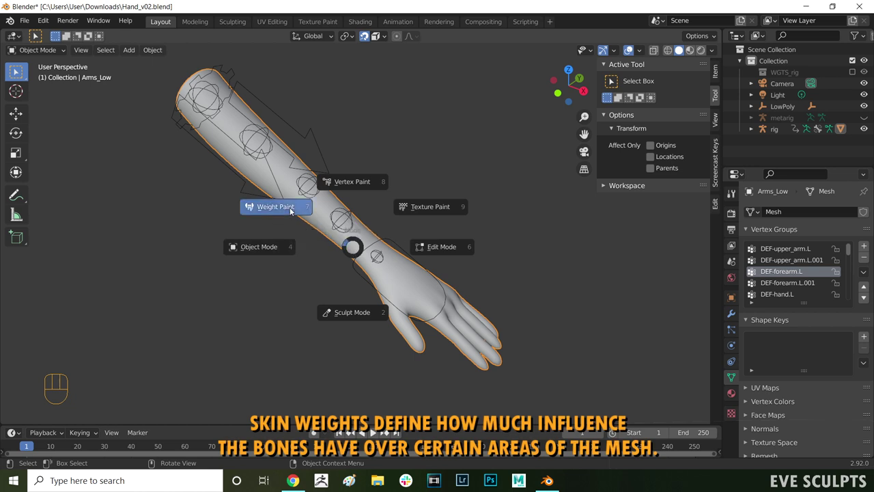
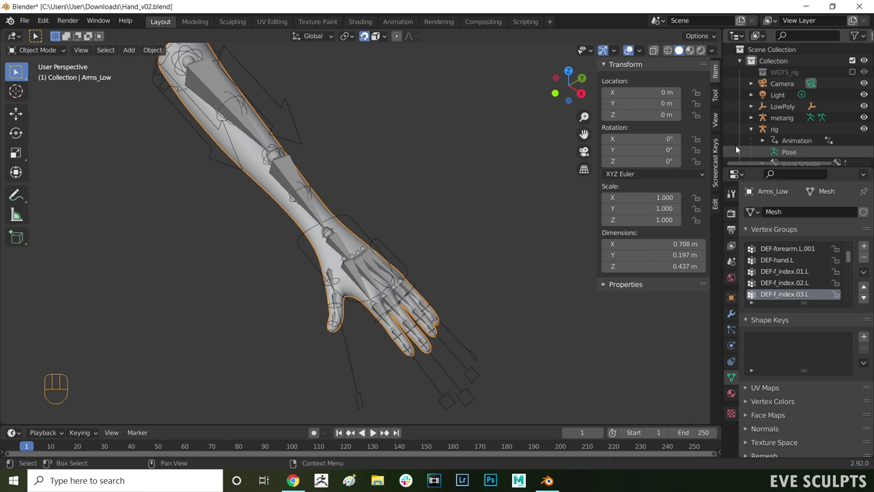
Step: Parent the arm mesh to the rig with Automatic Weights via Ctrl+P
left_click(797, 134)
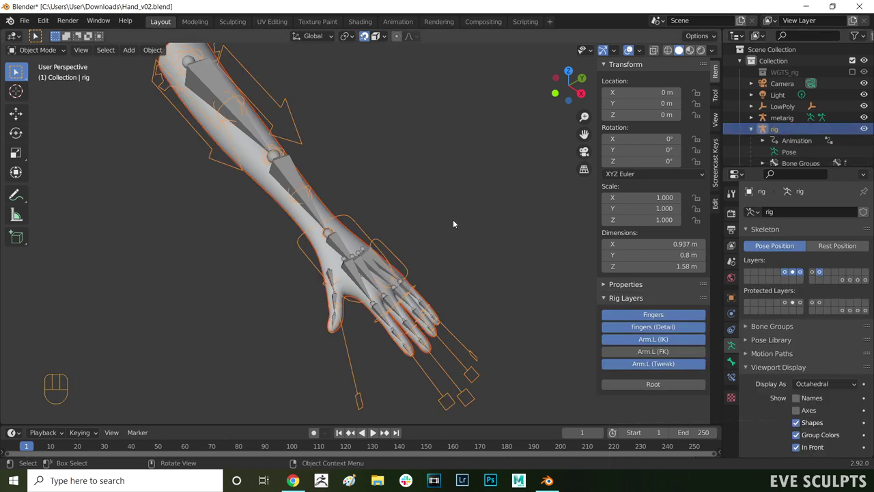
key("ctrl+p")
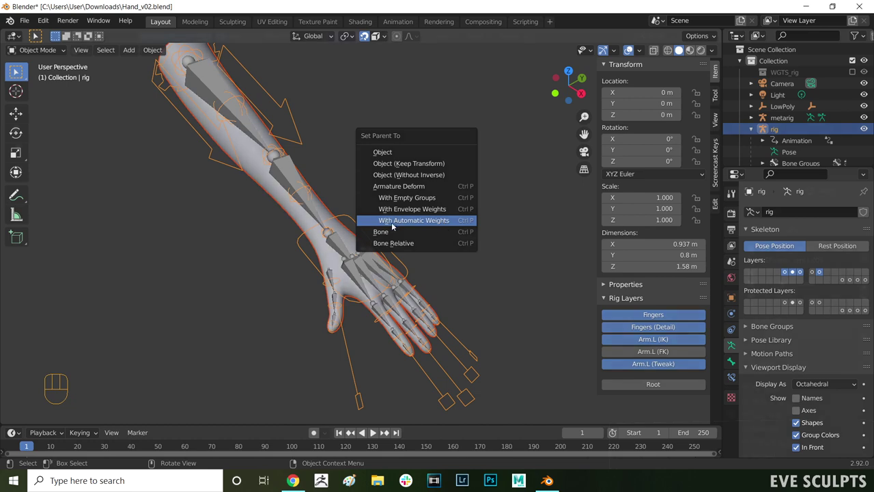
left_click(774, 249)
left_click(782, 260)
left_click(782, 268)
Step: Step through the arm's deform vertex groups down to the finger groups to check their weights
left_click(787, 272)
left_click(787, 276)
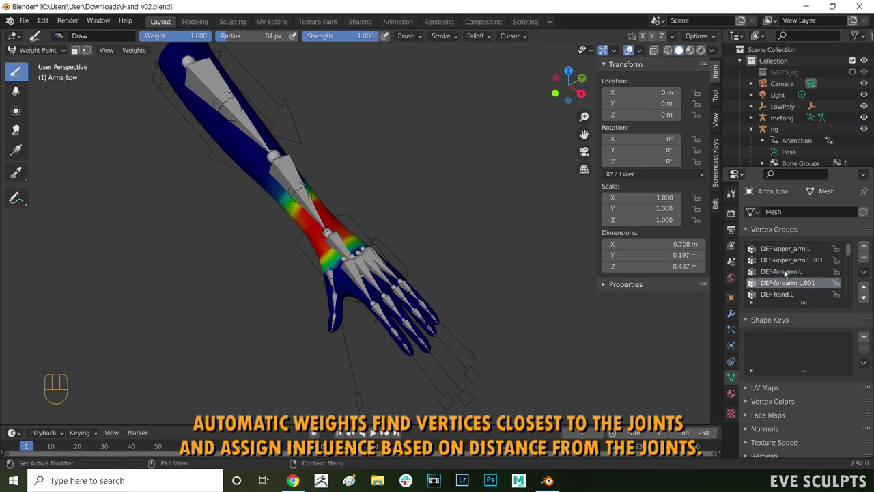
left_click(782, 295)
left_click(803, 272)
left_click(801, 287)
left_click(797, 297)
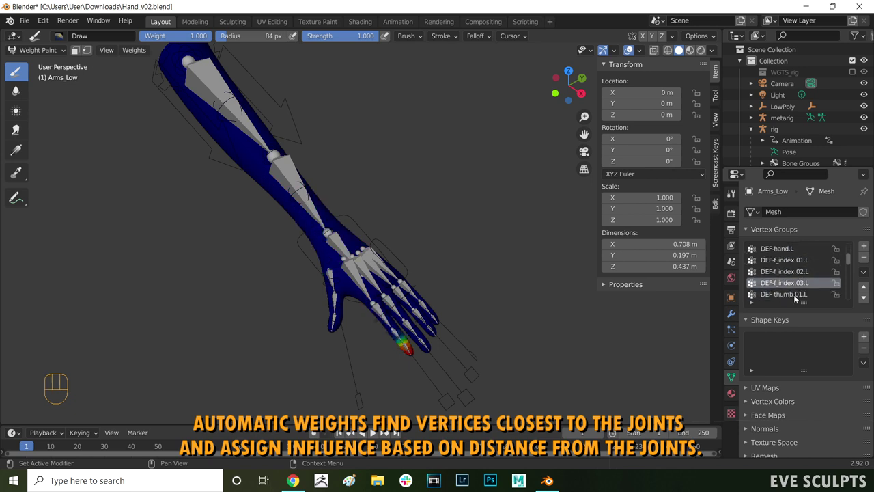
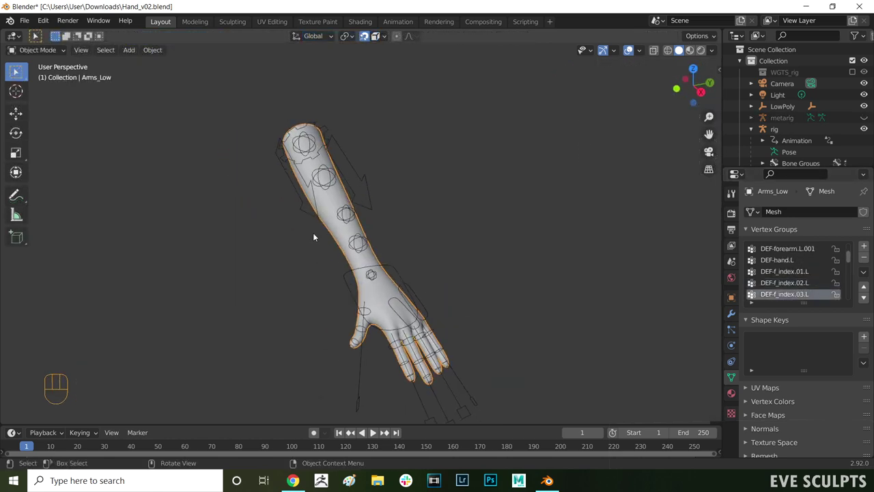
Step: Switch the arm into Weight Paint mode showing the upper arm deform group
key("Tab")
key("Tab")
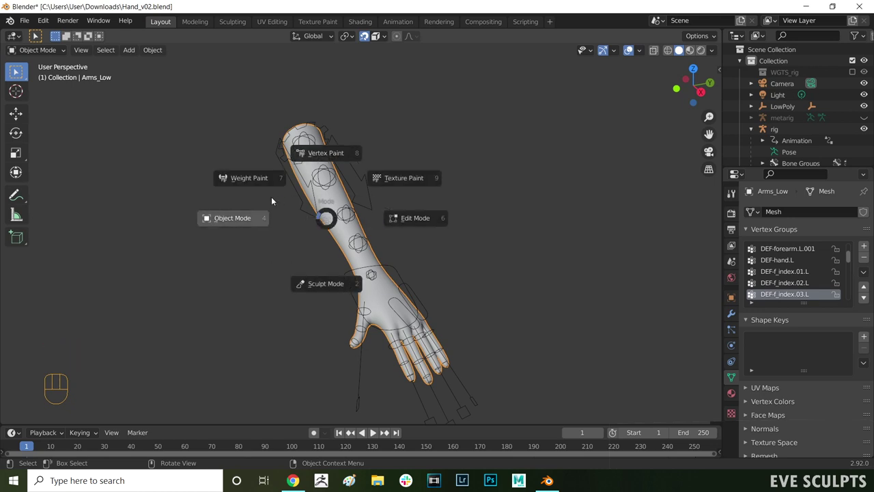
key("n")
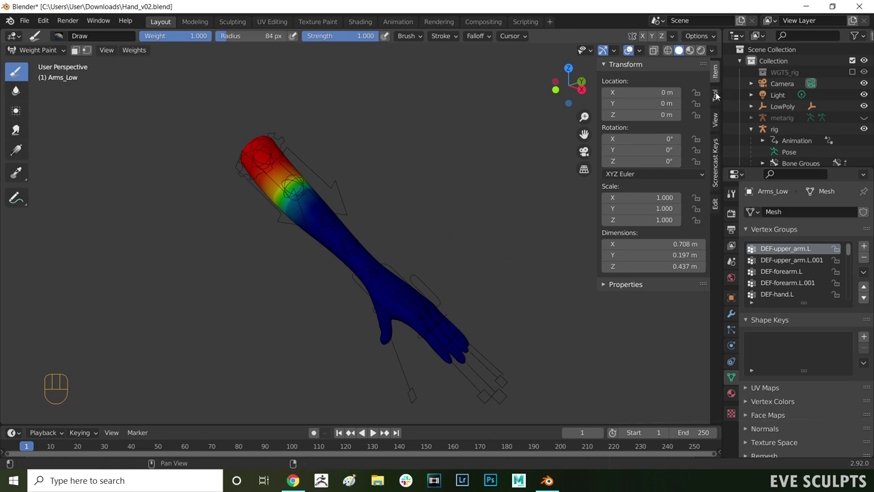
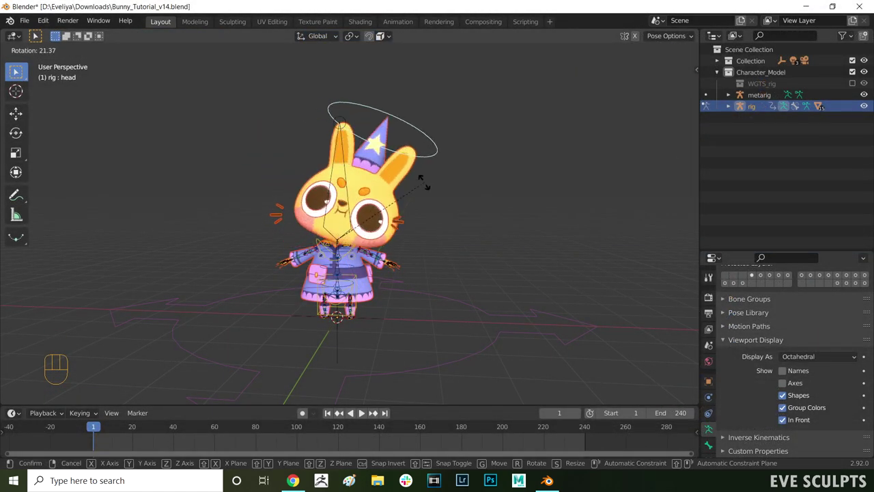
Step: Rotate the bunny's head bone constrained around the vertical axis to test it
key("Escape")
key("r")
key("x")
key("z")
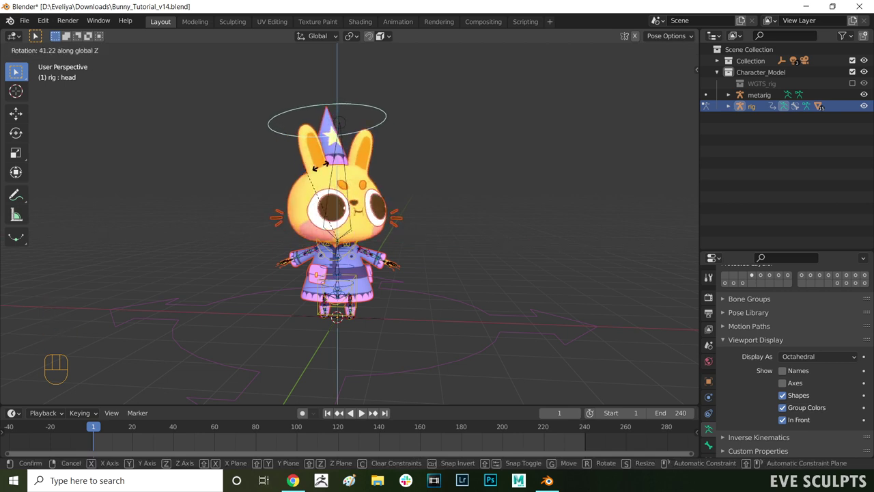
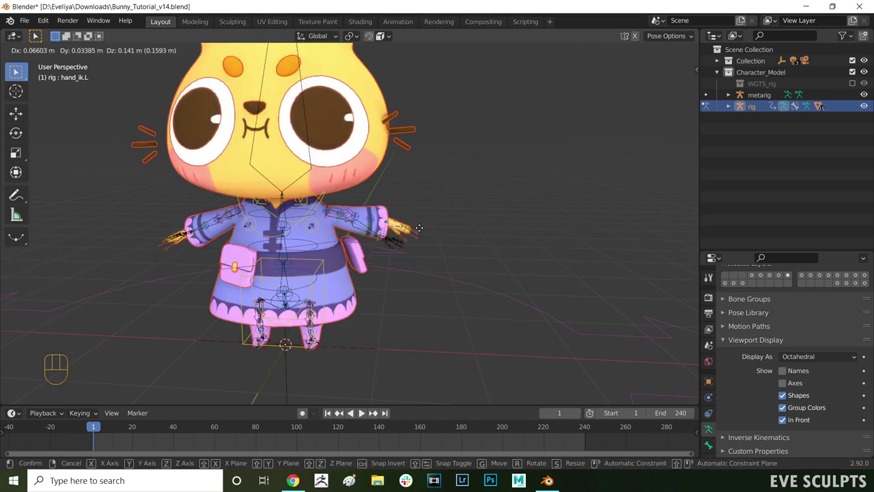
Step: Move and rotate hand_ik.L, undo both back to the rest pose, and reframe the whole bunny
left_click(420, 230)
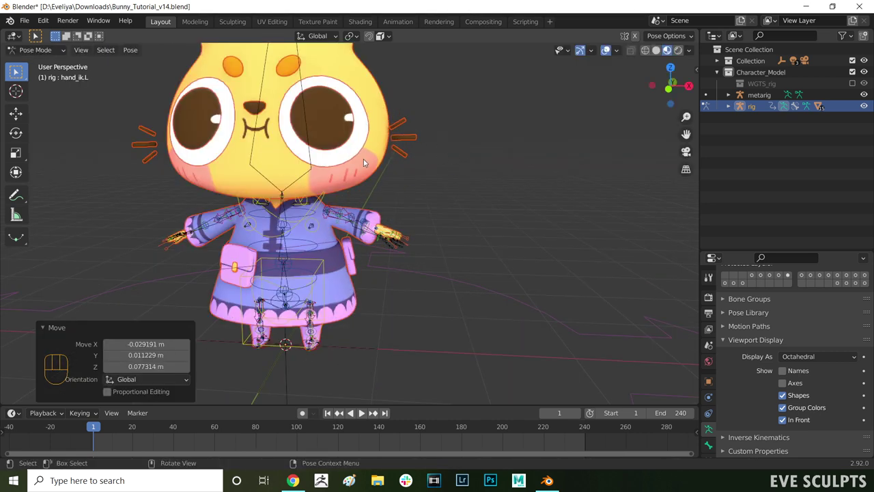
key("r")
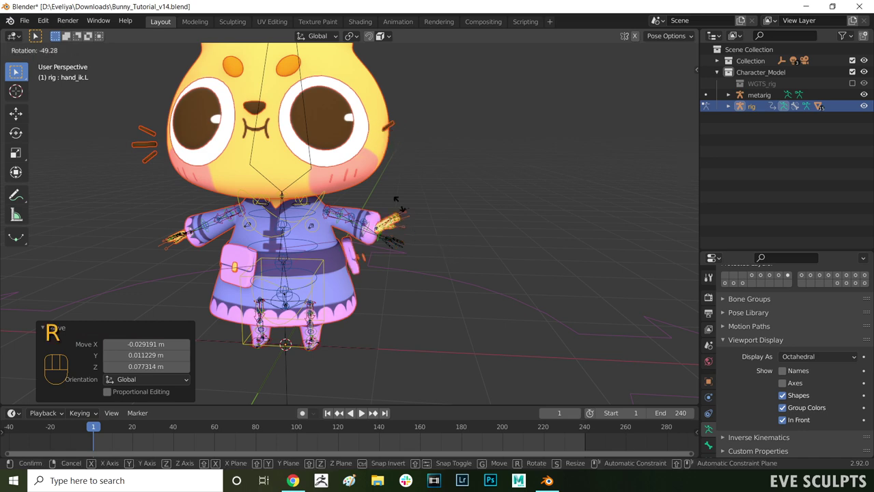
left_click(400, 269)
key("ctrl+z")
key("ctrl+z")
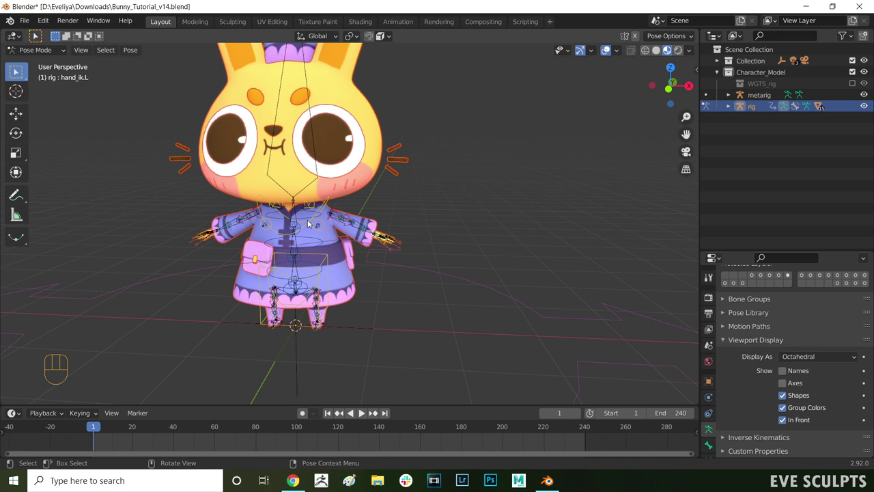
left_click_drag(449, 209, 477, 252)
middle_click(484, 243)
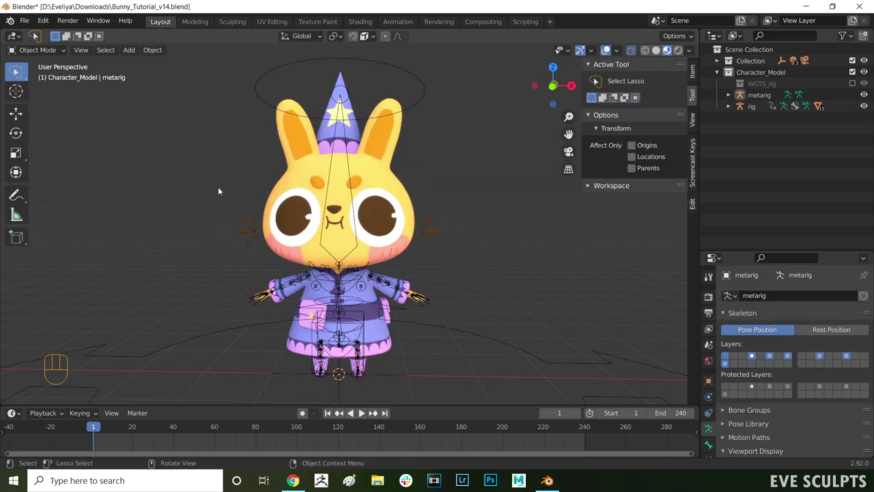
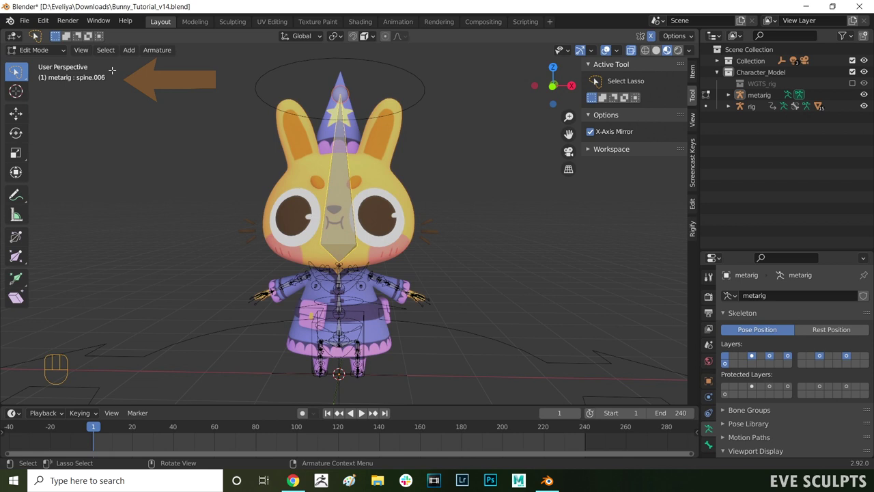
Step: Leave metarig Edit Mode after checking spine.006 and select the whisker cylinder mesh
key("Tab")
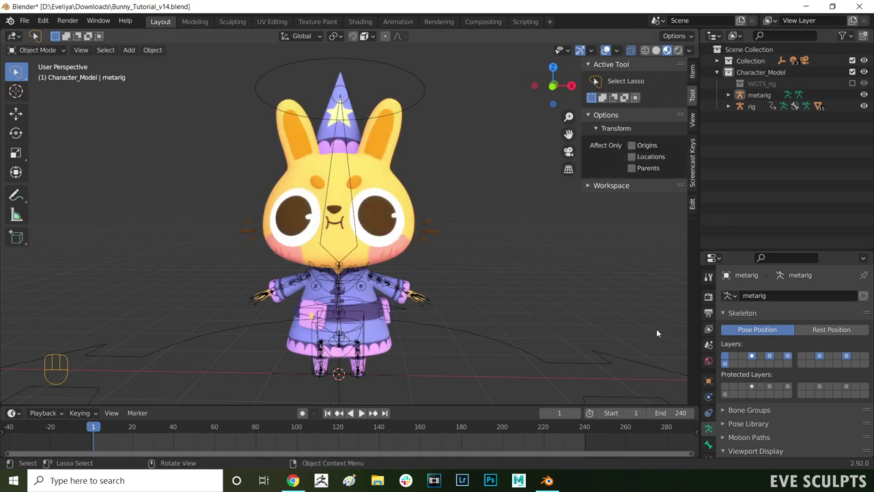
left_click(429, 230)
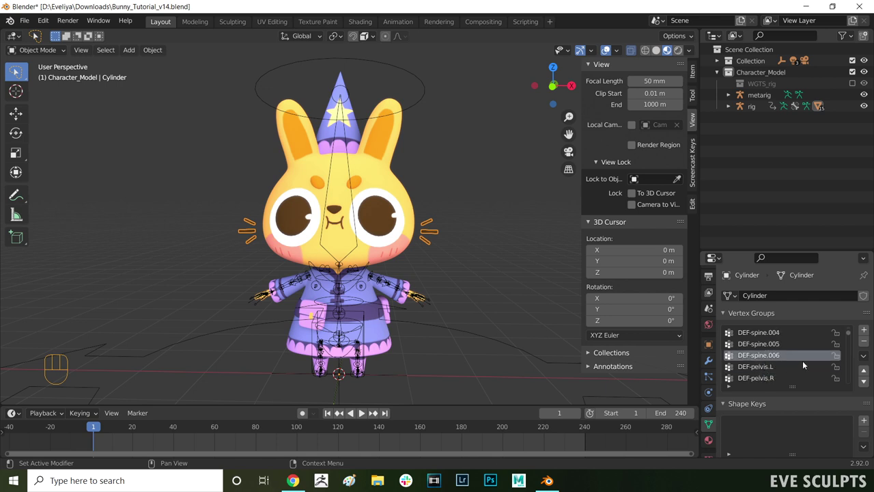
Step: Enter Weight Paint on the whiskers and turn off Front Faces Only in the Advanced brush options
key("Tab")
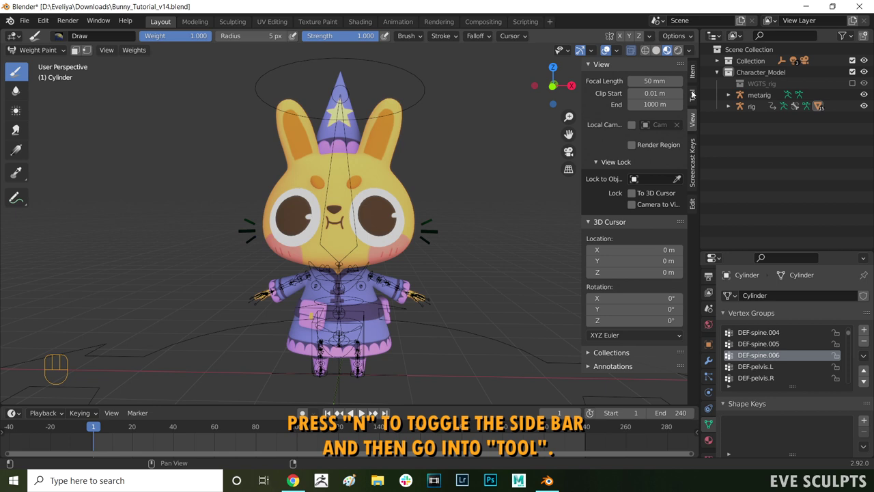
left_click(694, 92)
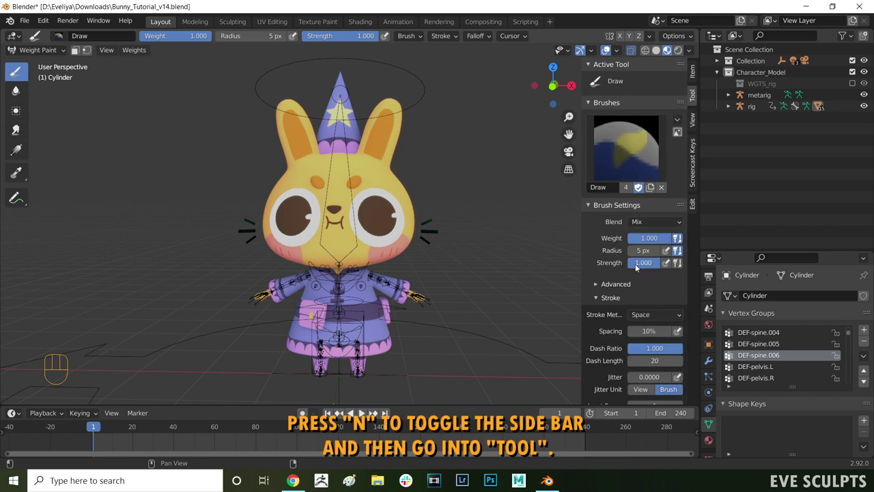
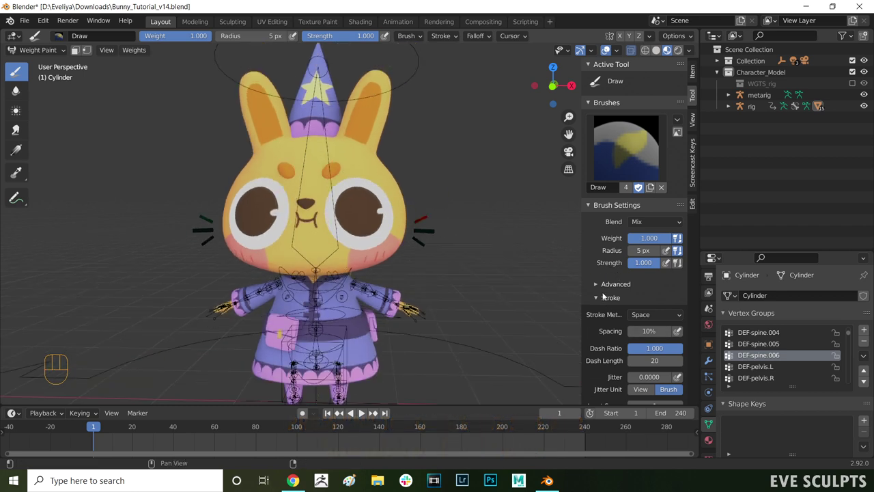
left_click(607, 279)
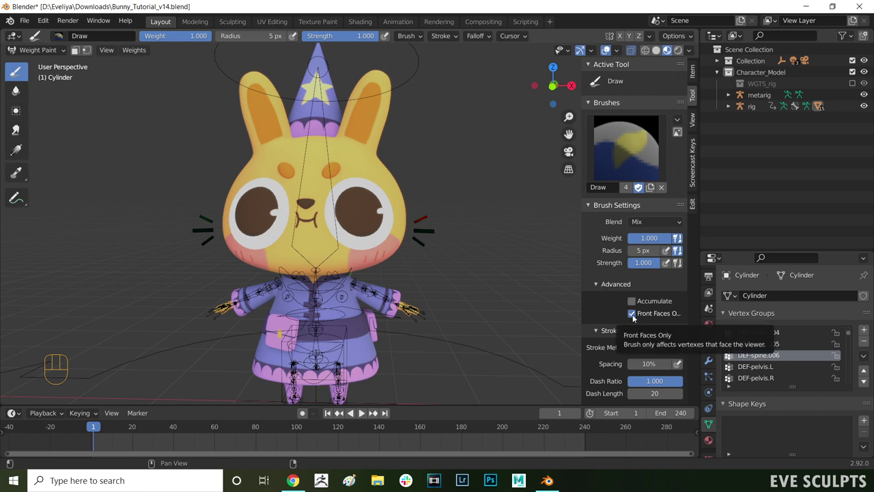
left_click(635, 317)
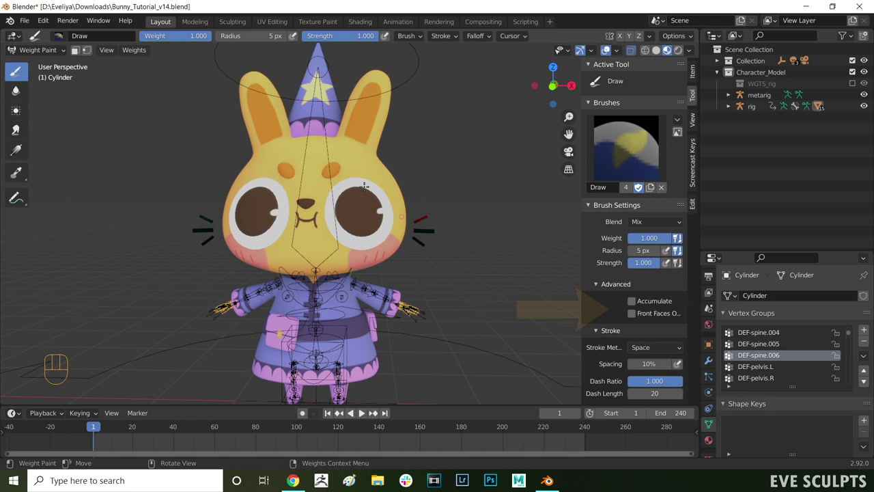
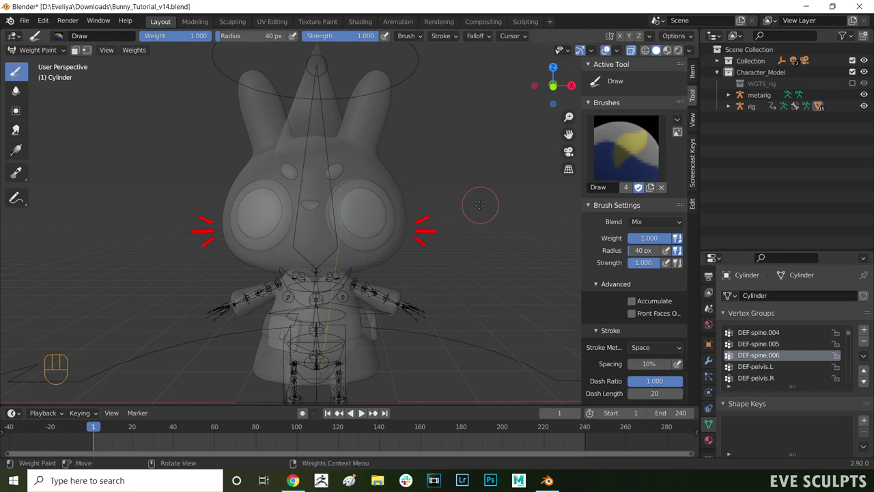
Step: Leave whisker weight painting and switch the rig into Pose Mode to test-rotate the head
key("Tab")
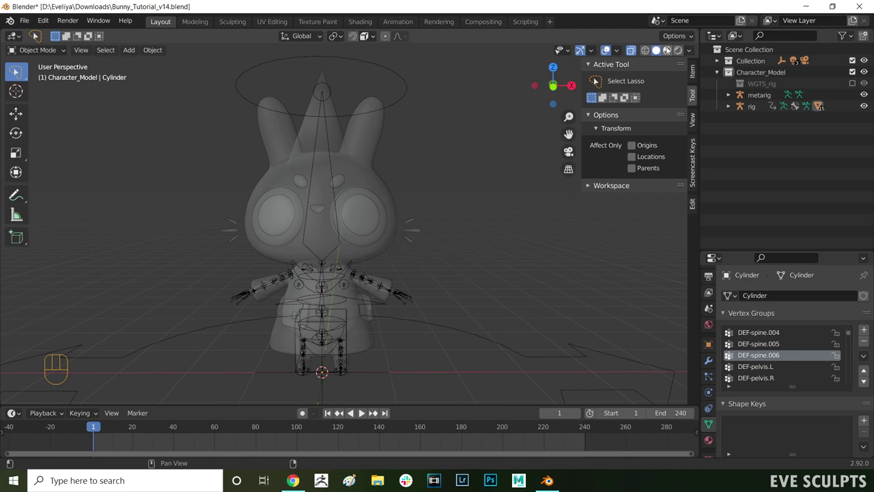
key("Tab")
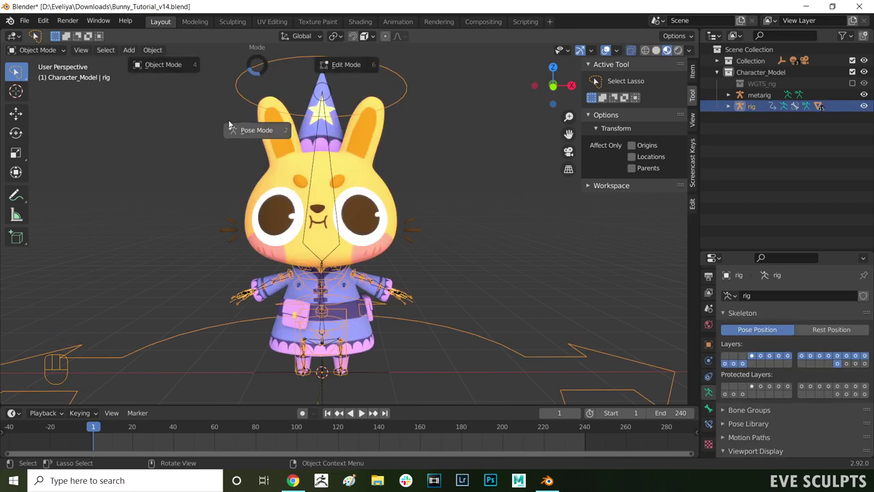
left_click(312, 55)
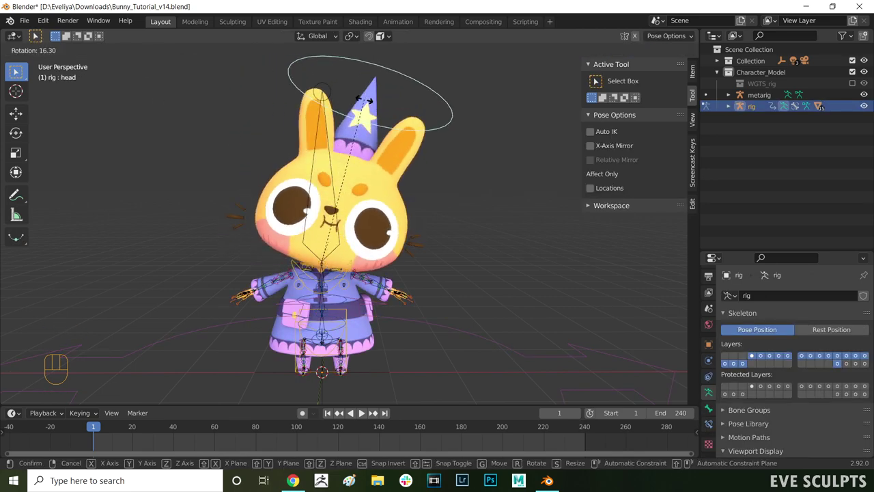
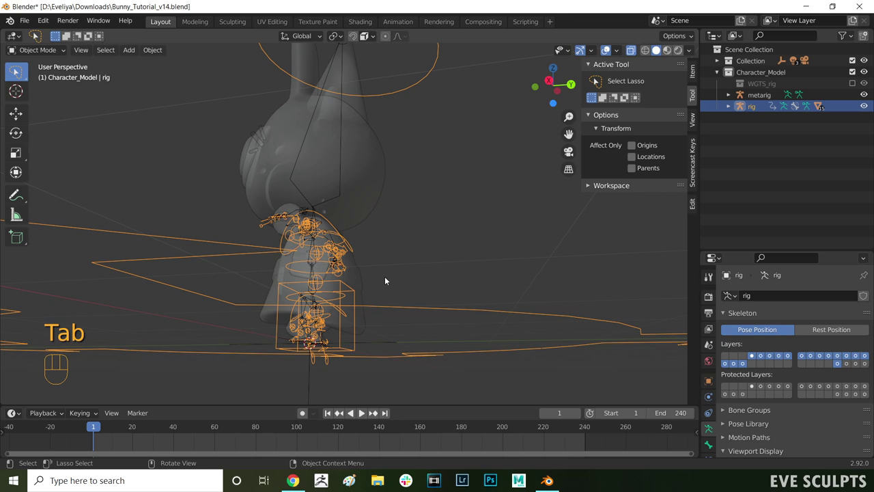
Step: Enter Edit Mode on the metarig to inspect the spine bones including spine.006
key("Tab")
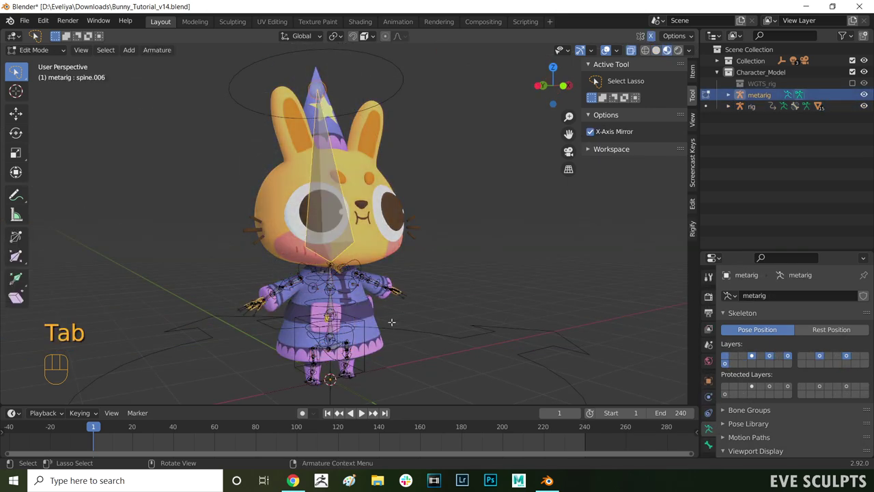
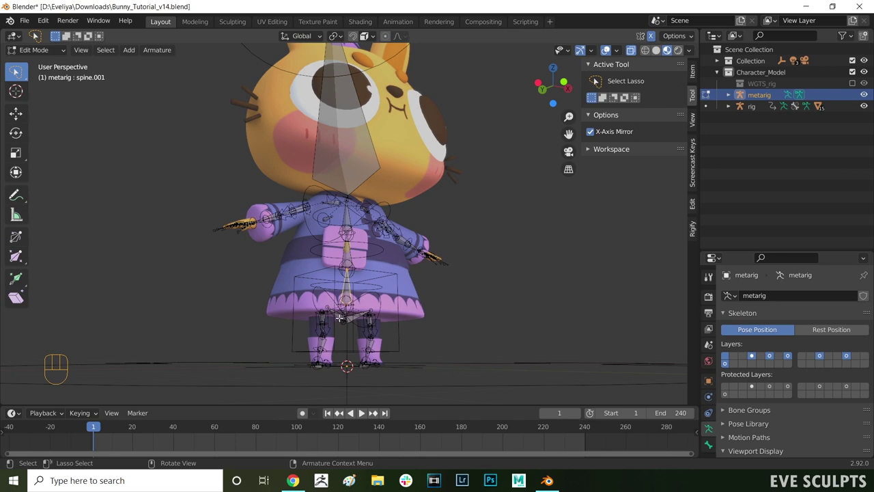
Step: Enter Weight Paint on the dress and show the DEF-spine.001 group's influence
key("Tab")
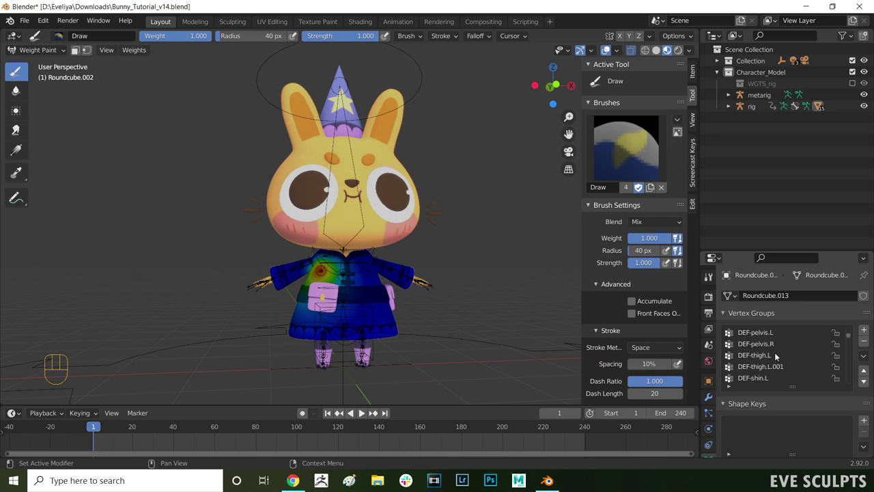
left_click(777, 342)
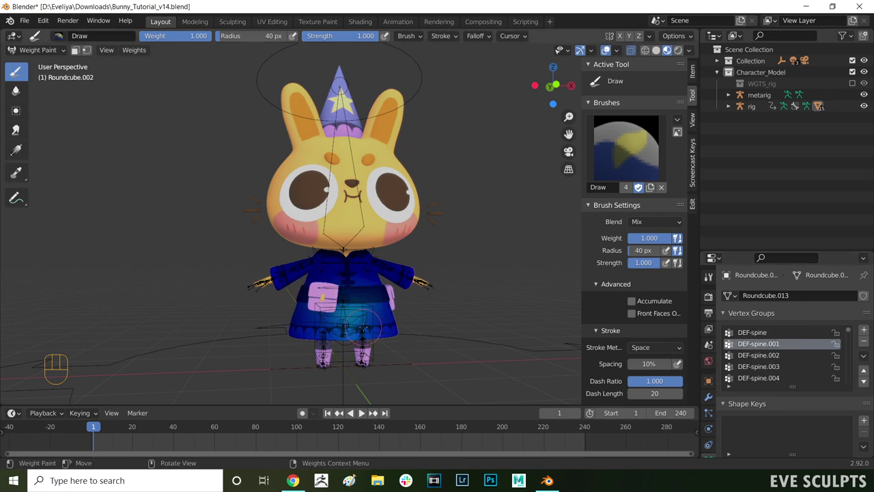
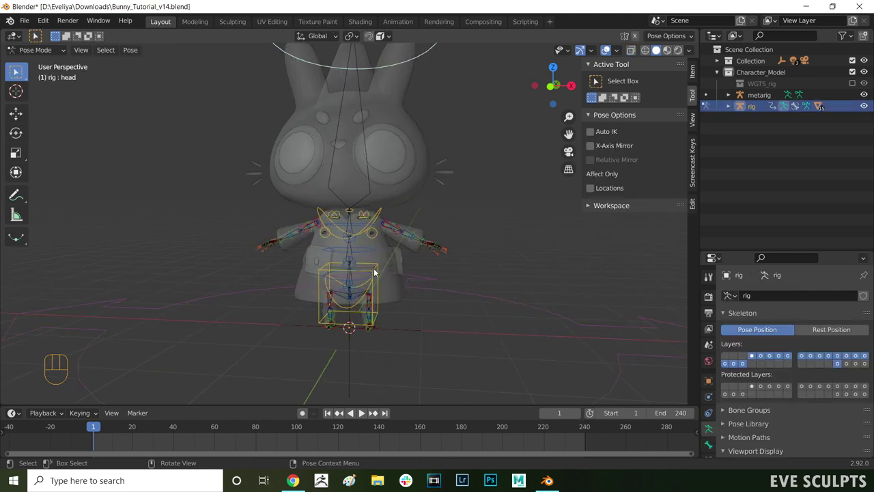
Step: Test-move the torso control with G and orbit to check the dress from the side
left_click_drag(395, 256, 449, 251)
key("g")
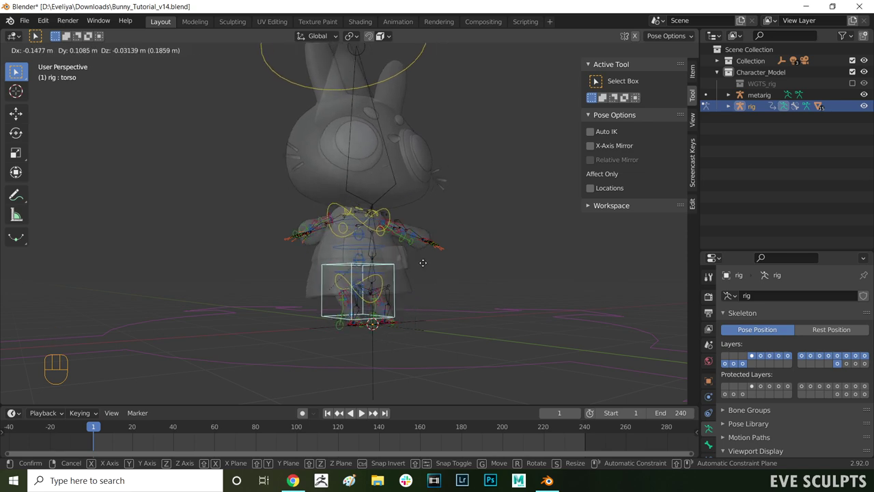
left_click(438, 272)
left_click_drag(396, 281, 249, 287)
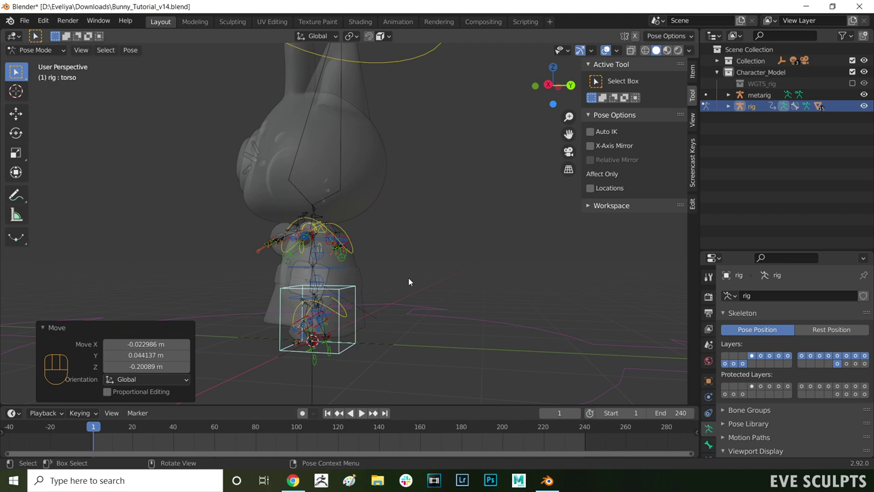
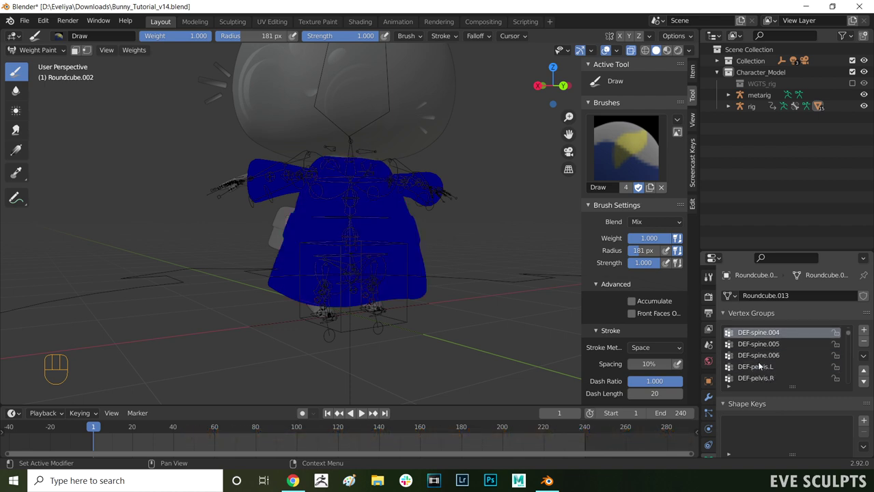
Step: Step through the dress's vertex groups, past DEF-pelvis.R, ending on DEF-thigh.L's influence
left_click(773, 342)
left_click(771, 351)
left_click(771, 359)
left_click(765, 347)
left_click(765, 350)
left_click(762, 373)
left_click(773, 342)
left_click(771, 356)
left_click(770, 359)
left_click(769, 373)
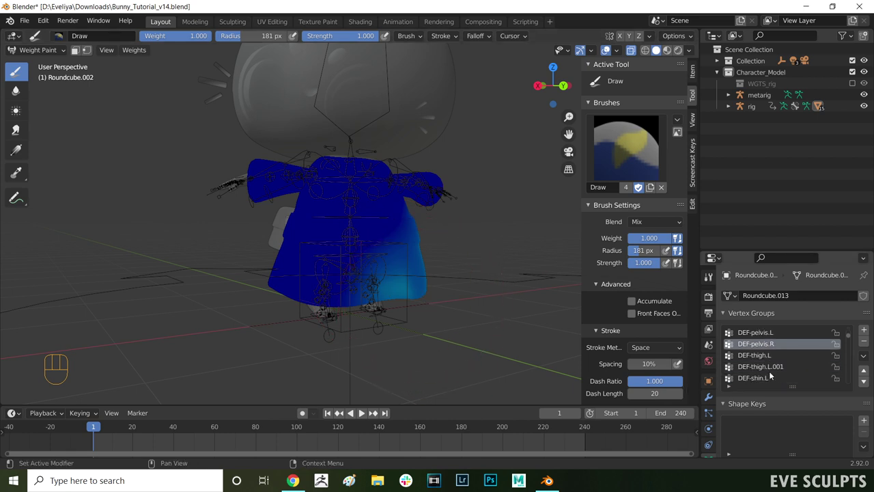
left_click(772, 349)
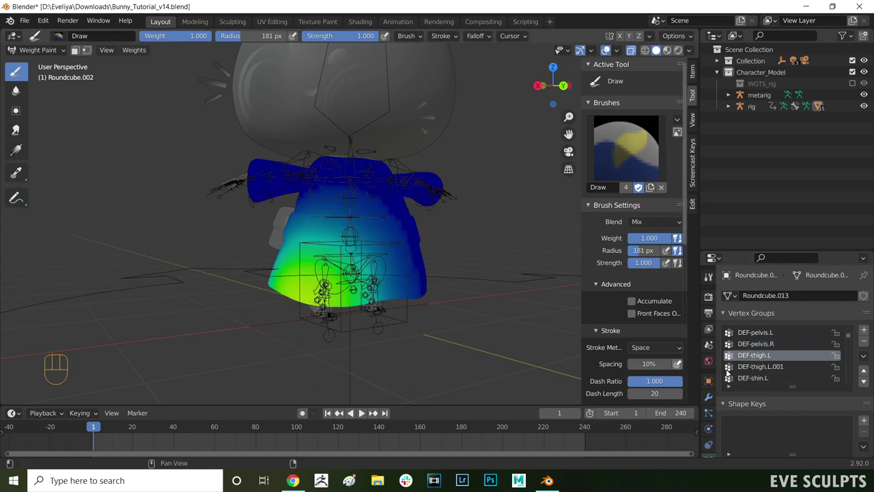
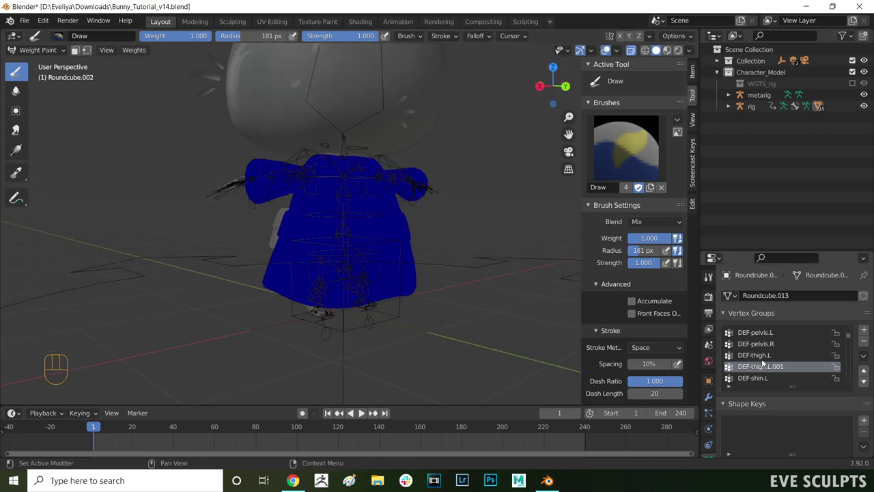
left_click(763, 354)
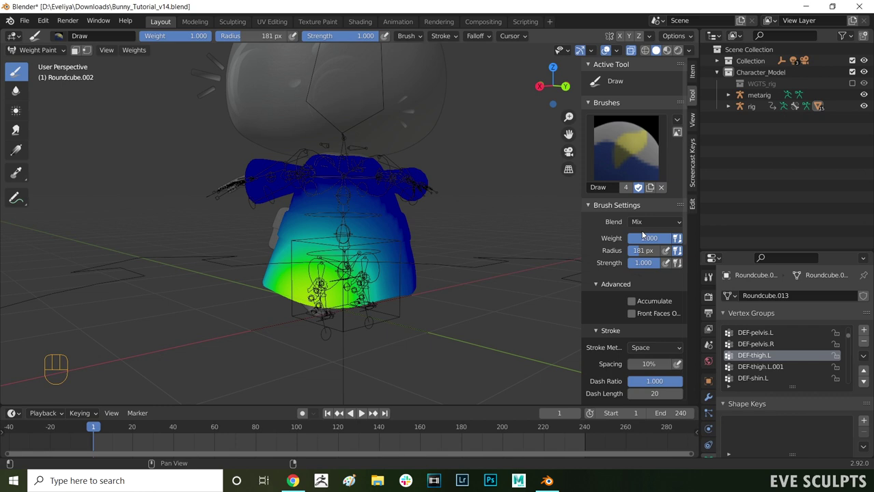
Step: Set the weight brush Blend mode to Subtract to remove DEF-thigh.L influence
left_click(647, 234)
left_click_drag(650, 224, 737, 300)
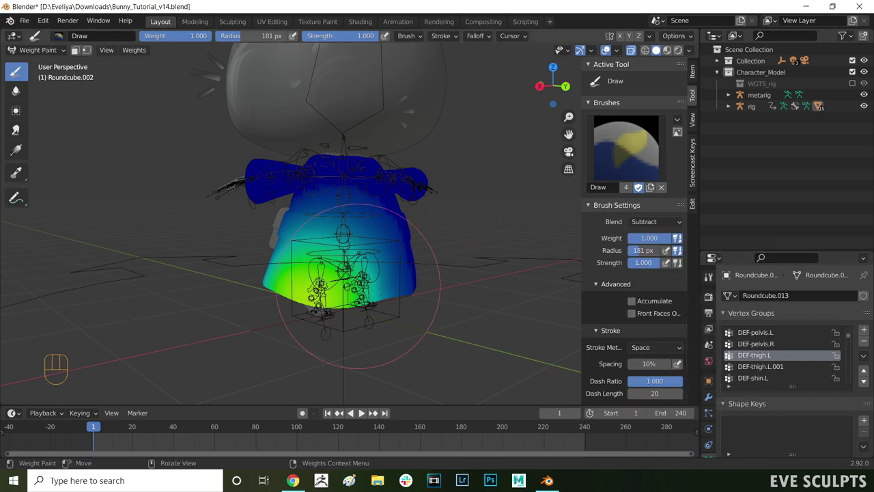
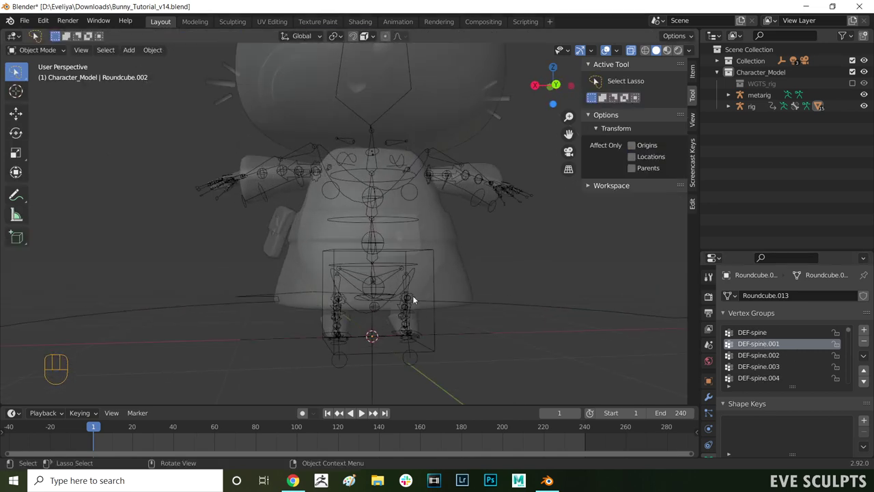
Step: Select the rig and switch it into Pose Mode via the mode pie
left_click_drag(398, 288, 504, 306)
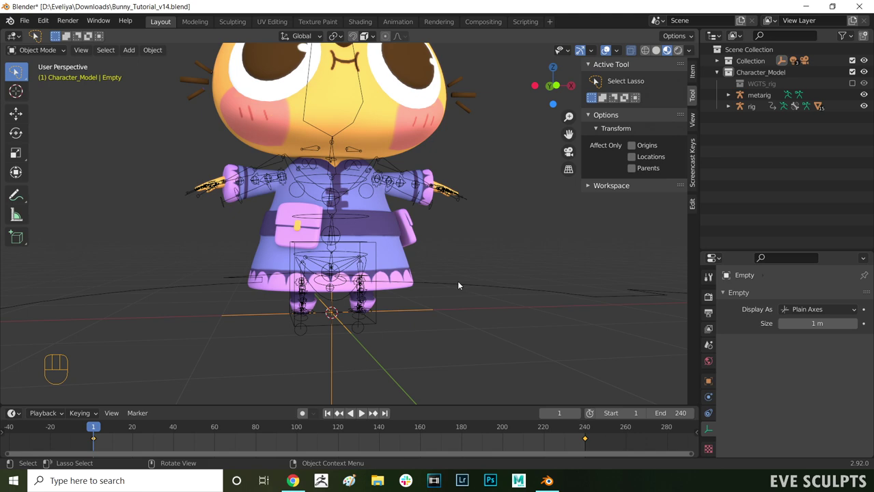
left_click(598, 76)
key("Tab")
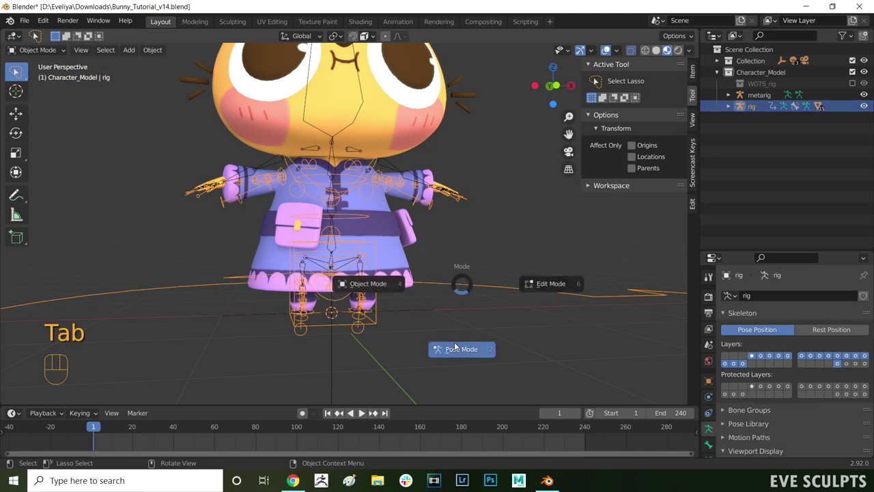
middle_click(599, 75)
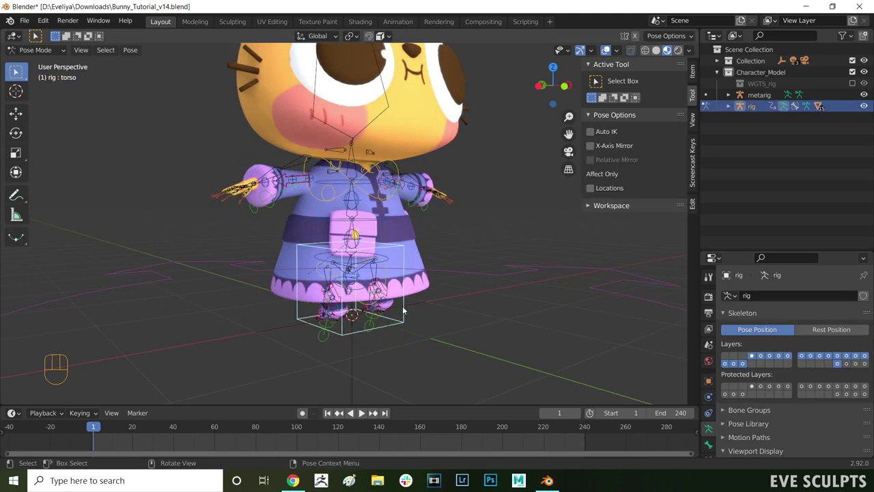
Step: Test-move and rotate the torso control, inspect from the side, then undo back to the rest view
key("g")
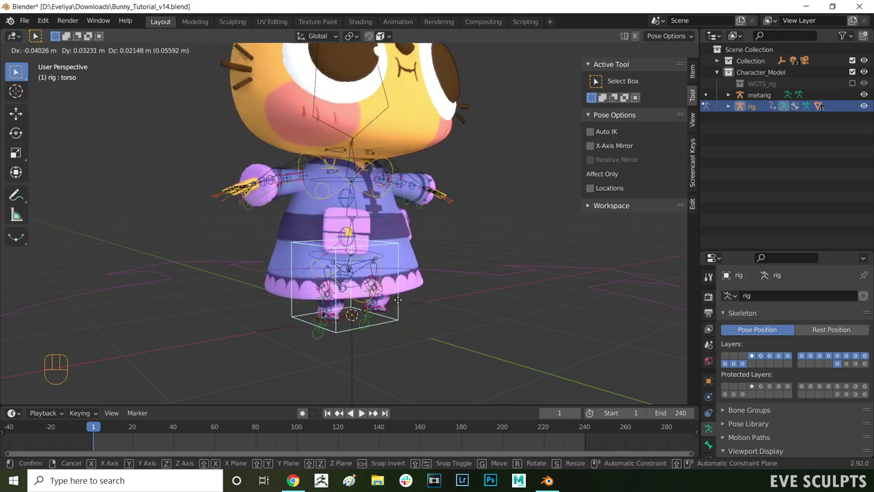
key("r")
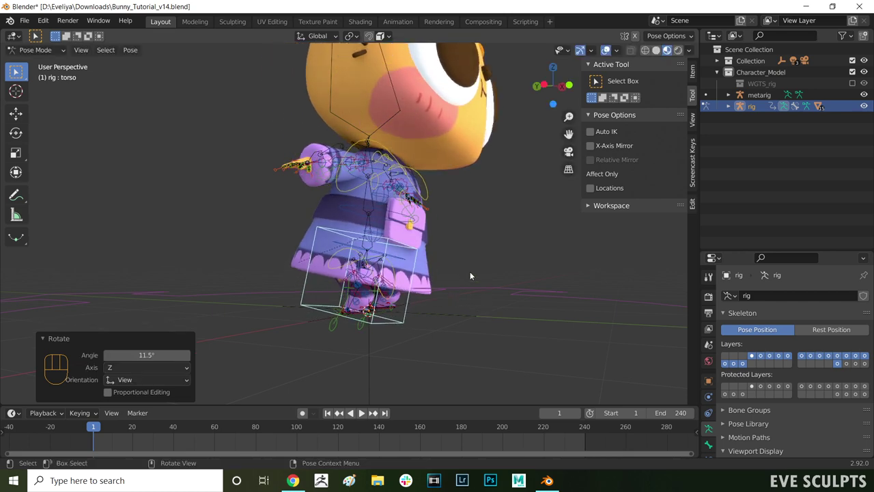
middle_click(599, 75)
key("ctrl+z")
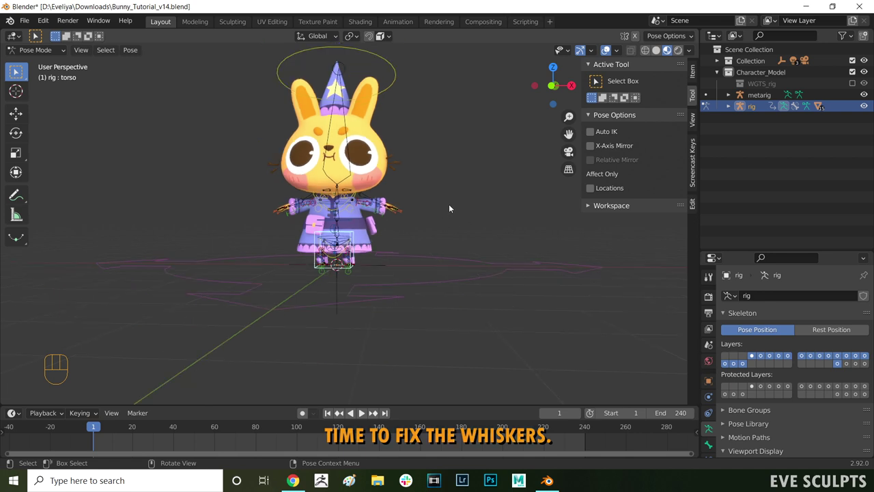
Step: Rotate and pull out the hand_ik.L control to pose the left arm, then select the whiskers Cylinder
middle_click(598, 75)
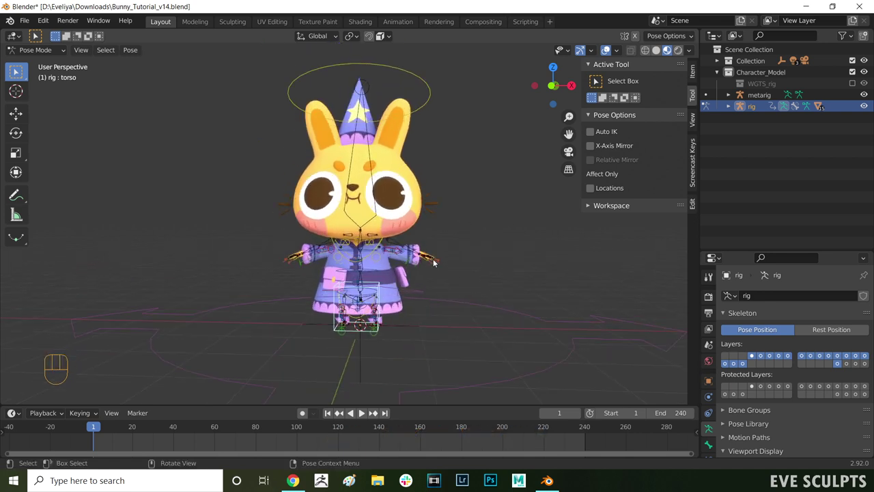
left_click(598, 75)
middle_click(599, 75)
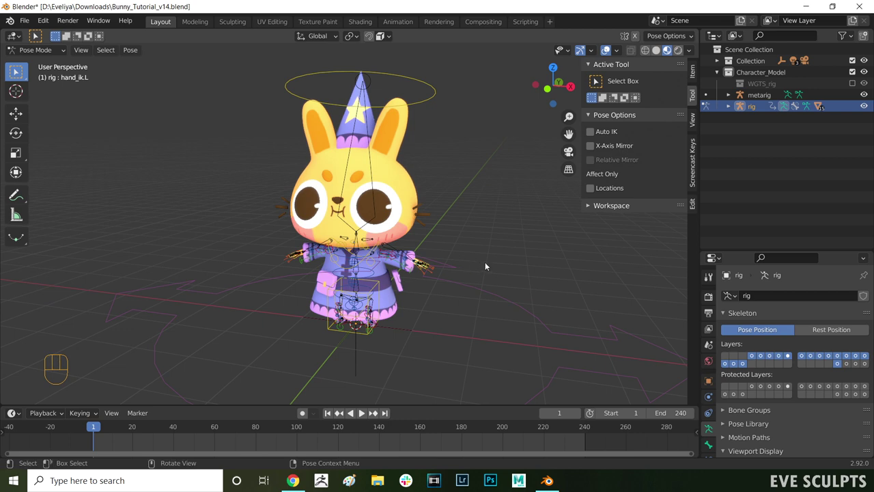
key("r")
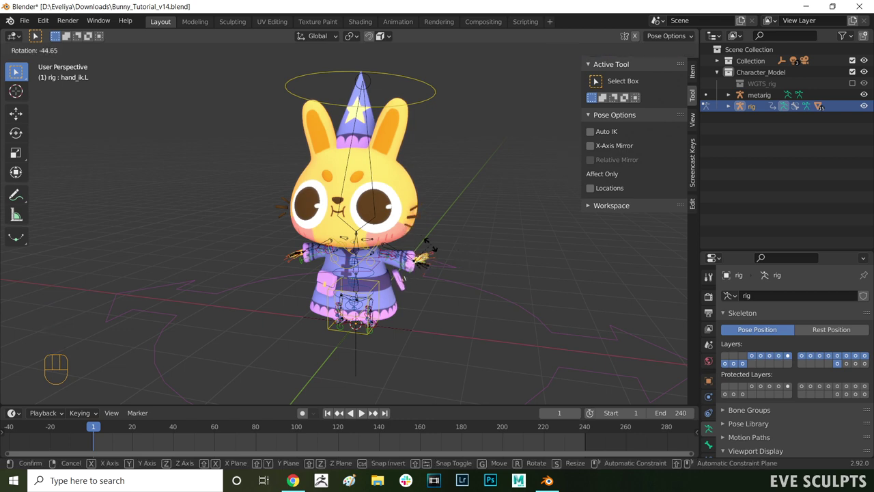
key("g")
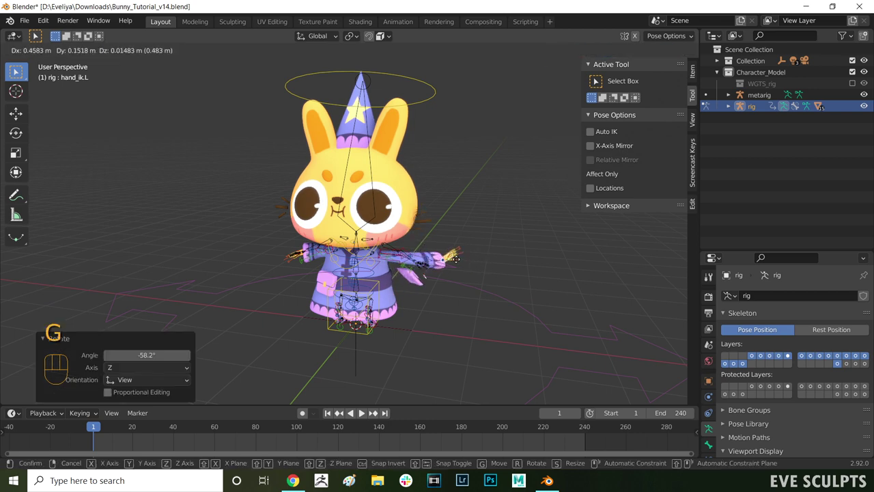
left_click(598, 75)
left_click(599, 75)
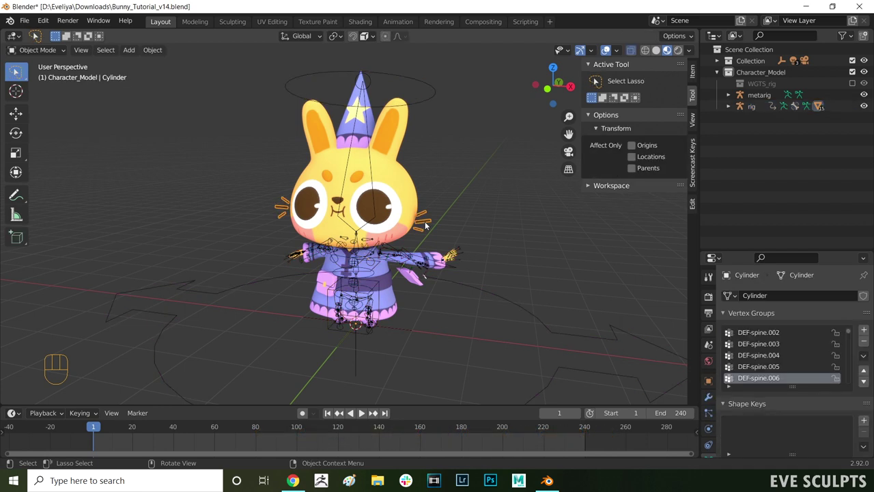
Step: Enter Weight Paint on the whisker Cylinder and check a couple of its deform groups
key("Tab")
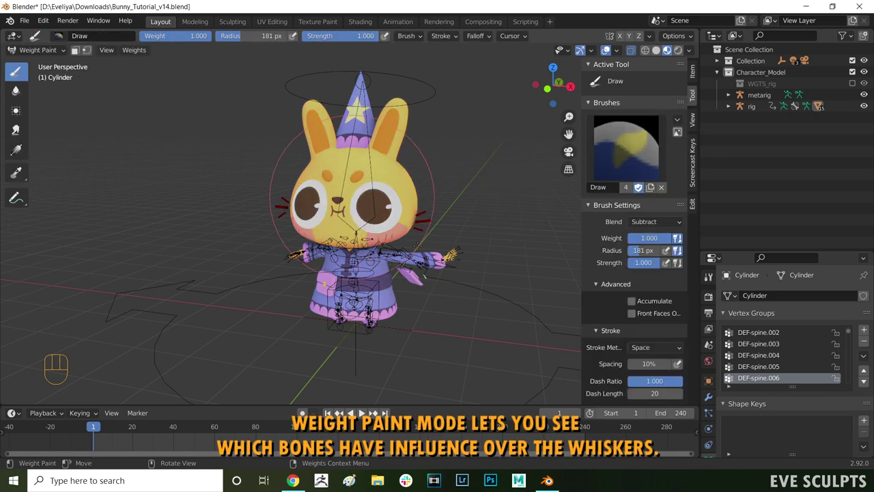
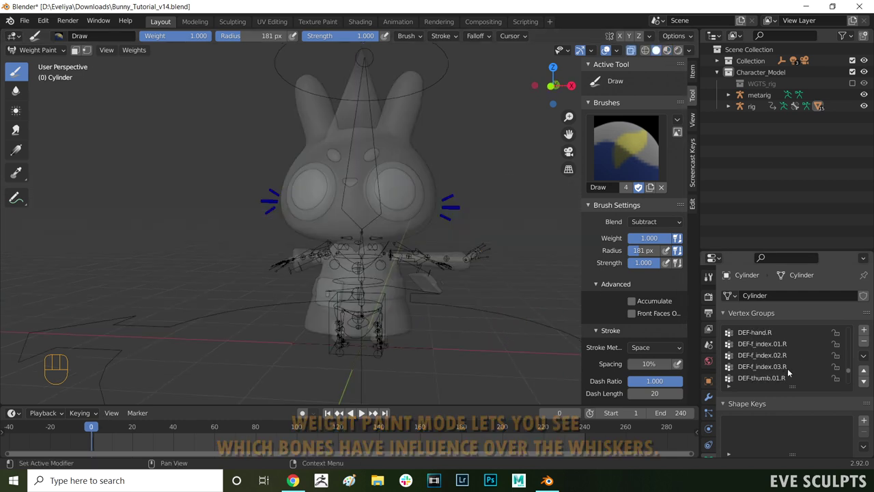
left_click(802, 376)
left_click(869, 342)
Step: Delete the Cylinder's unwanted DEF hand, finger, leg and spine vertex groups with the minus button
left_click(869, 342)
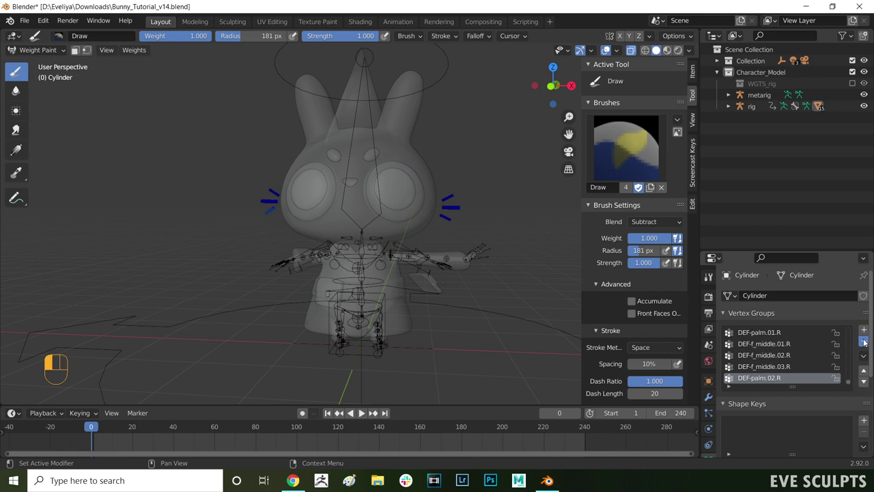
left_click(866, 341)
double_click(866, 341)
left_click(866, 341)
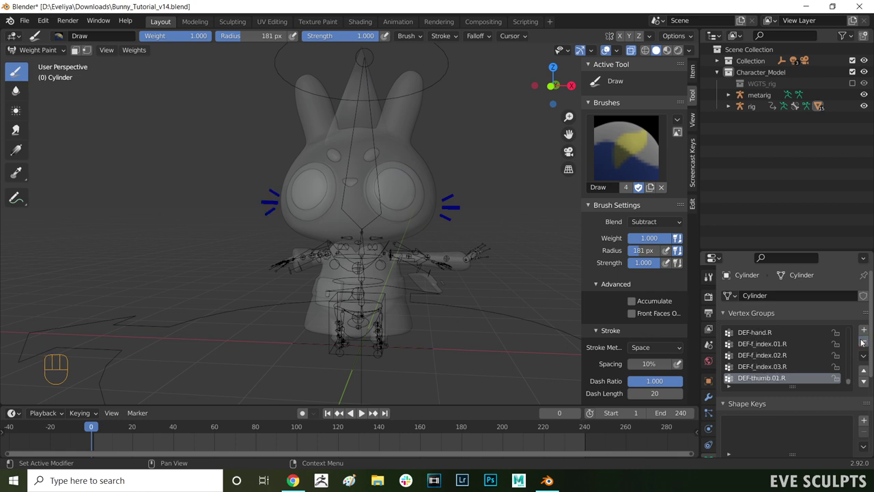
double_click(865, 342)
left_click(866, 342)
left_click(865, 342)
left_click(865, 343)
left_click(865, 342)
left_click(865, 342)
left_click(865, 342)
left_click(865, 343)
left_click(865, 342)
double_click(865, 342)
left_click(865, 342)
left_click(867, 337)
left_click(867, 337)
left_click(867, 337)
left_click(867, 337)
left_click(867, 337)
left_click(866, 342)
left_click(866, 342)
left_click(865, 342)
left_click(865, 342)
left_click(866, 342)
double_click(866, 342)
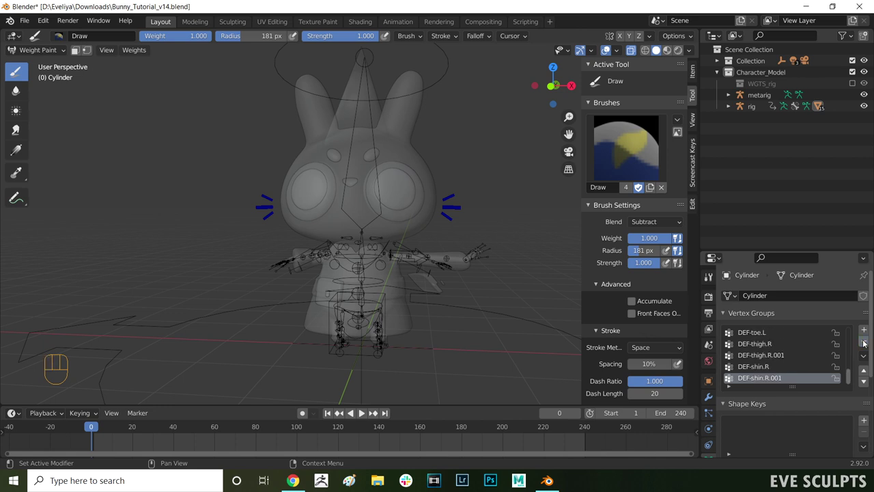
left_click(866, 342)
left_click(865, 342)
double_click(866, 342)
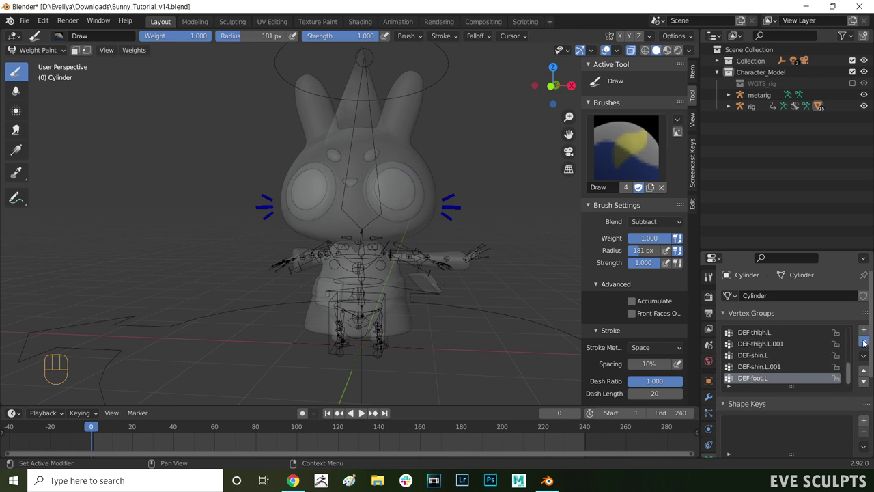
left_click(865, 342)
double_click(864, 343)
left_click(864, 343)
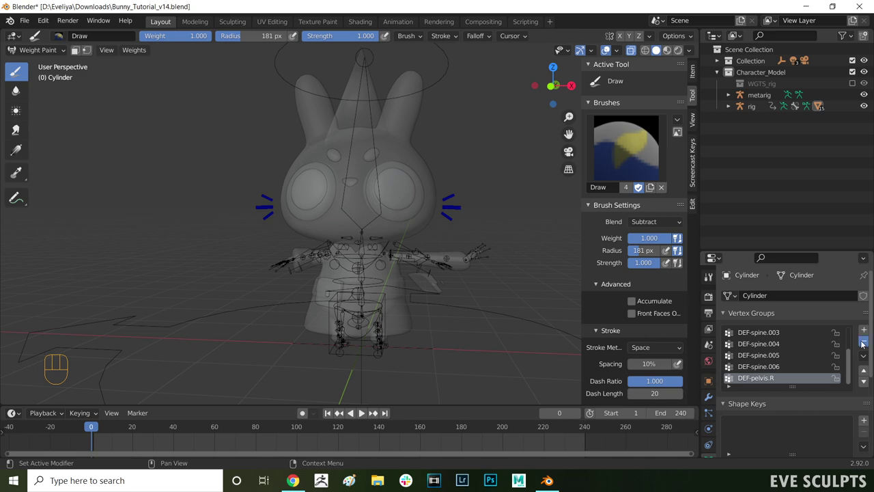
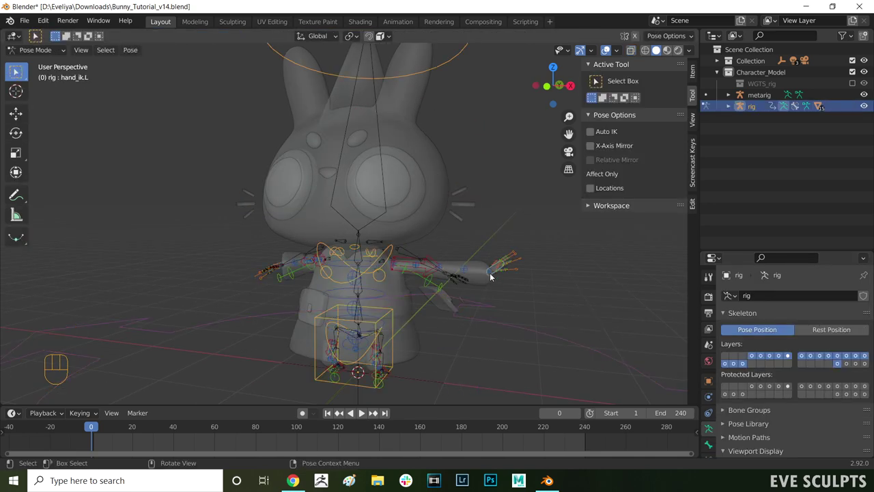
Step: Rotate and move the hand_ik.L control to test left arm deformation, then bring up the mode pie
key("r")
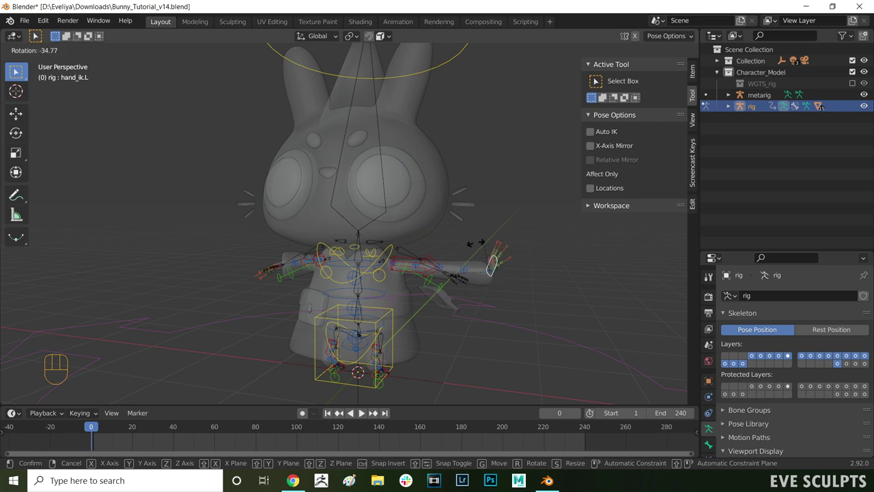
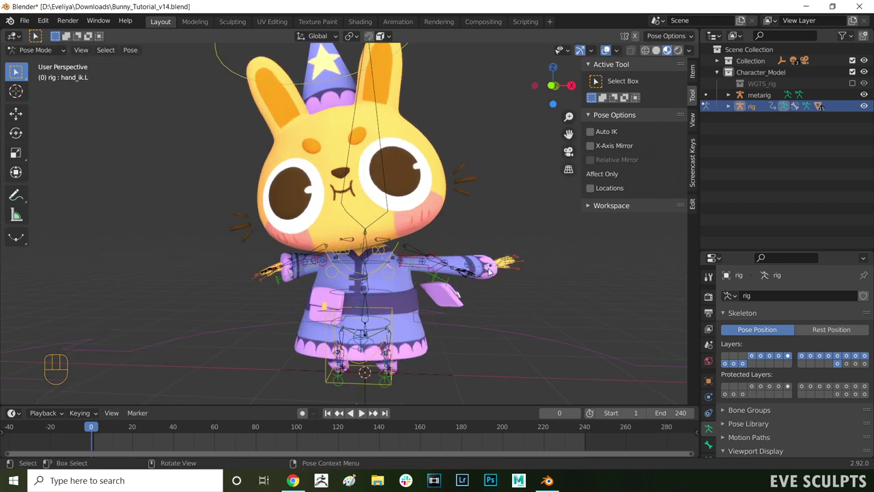
key("g")
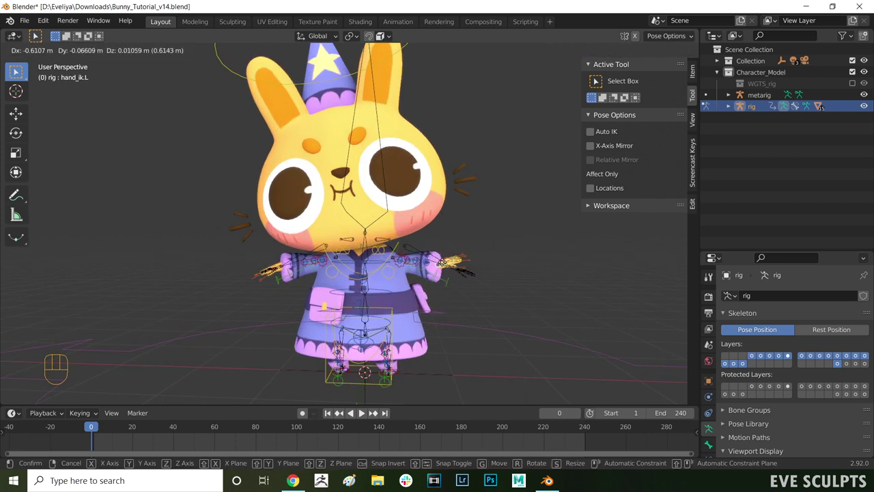
left_click(452, 337)
key("Tab")
Step: Return to Object Mode, orbit to the bunny's side to view the pouch Roundcube.019, and bring up the mode pie
left_click(454, 333)
middle_click(435, 321)
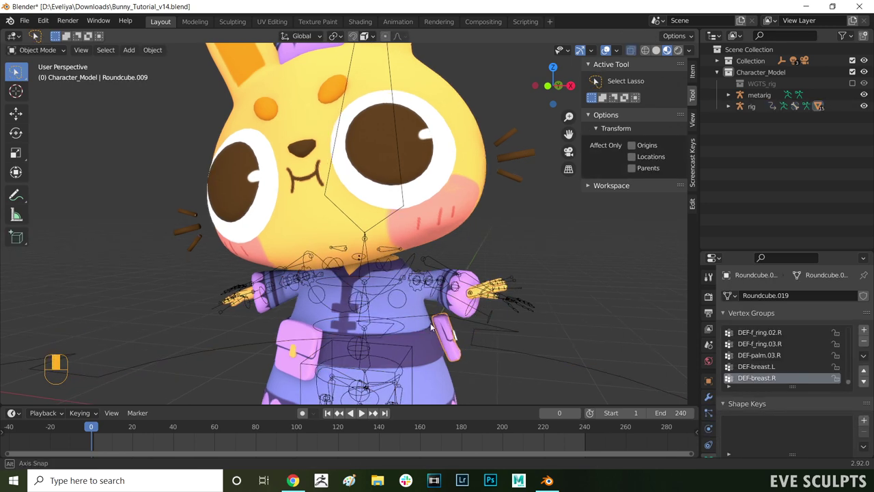
left_click_drag(474, 311, 471, 300)
left_click_drag(477, 270, 472, 246)
key("Tab")
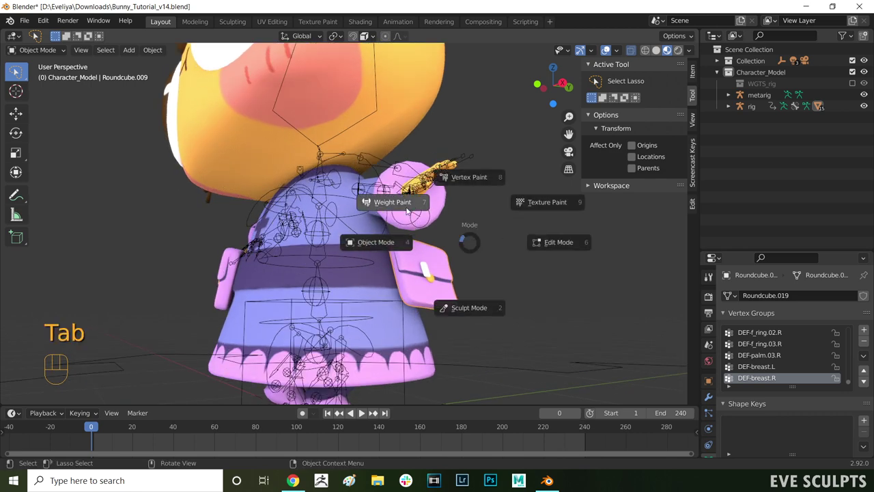
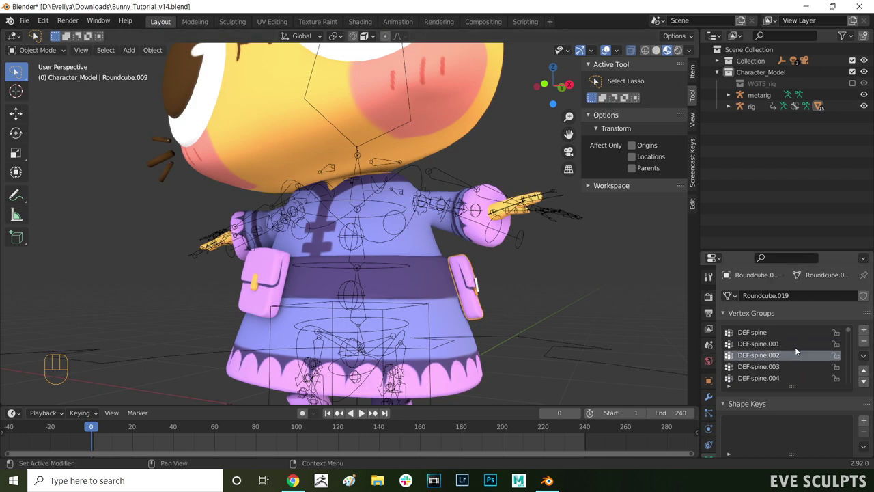
Step: Delete Roundcube.019's stray DEF hand and finger vertex groups, keeping the DEF-spine groups
left_click(776, 342)
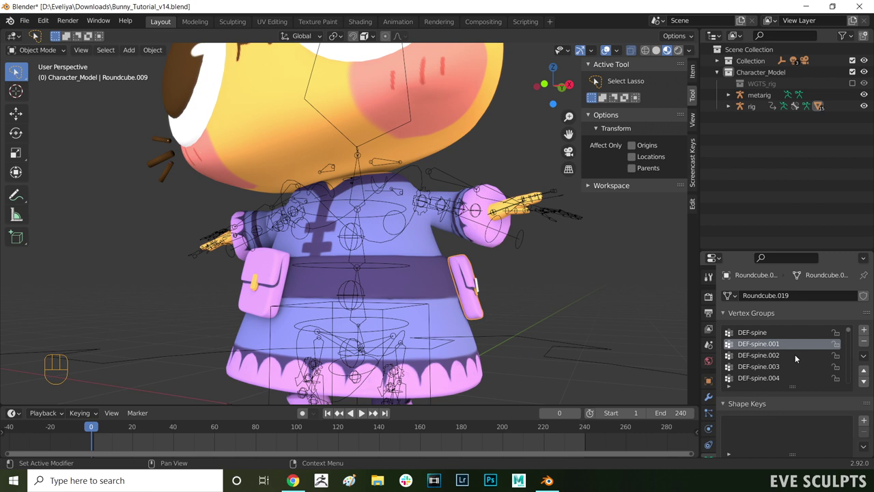
left_click_drag(852, 348, 837, 392)
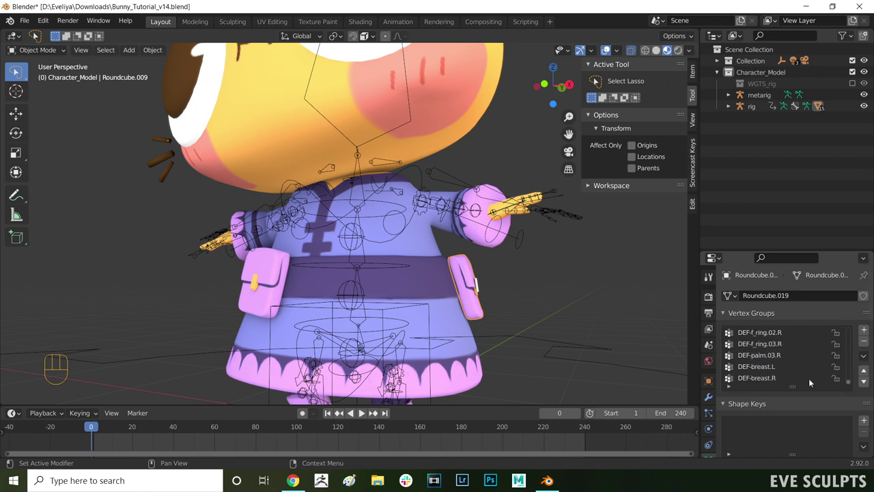
left_click(868, 345)
left_click(868, 345)
left_click(863, 346)
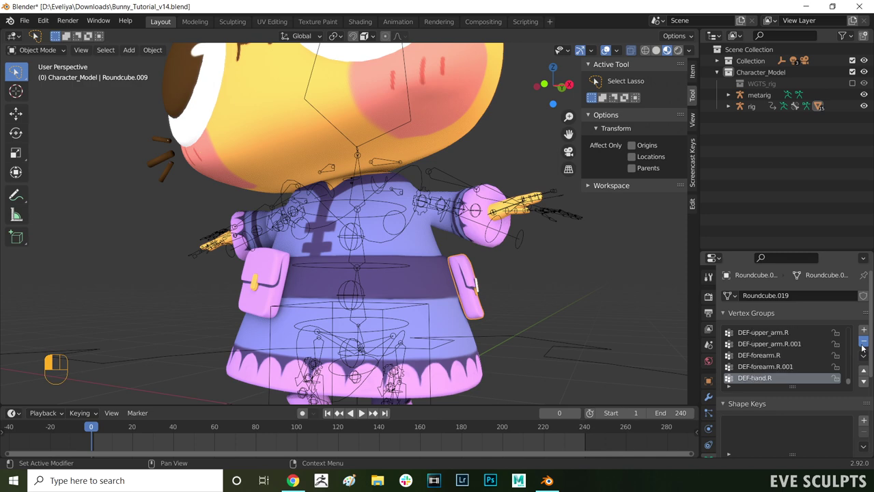
left_click(864, 346)
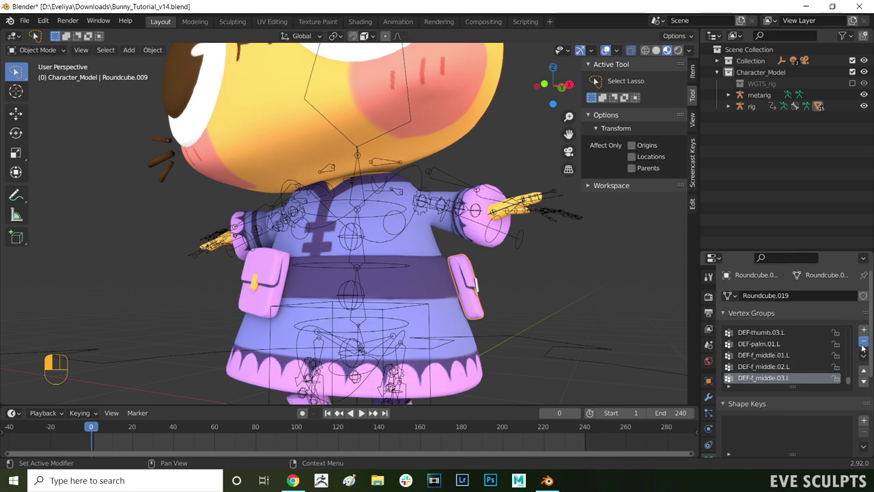
left_click(864, 346)
Step: Select the other pouch Roundcube.010 and bring up the mode pie for weight painting
left_click_drag(537, 310, 529, 317)
left_click(518, 307)
middle_click(519, 308)
key("Tab")
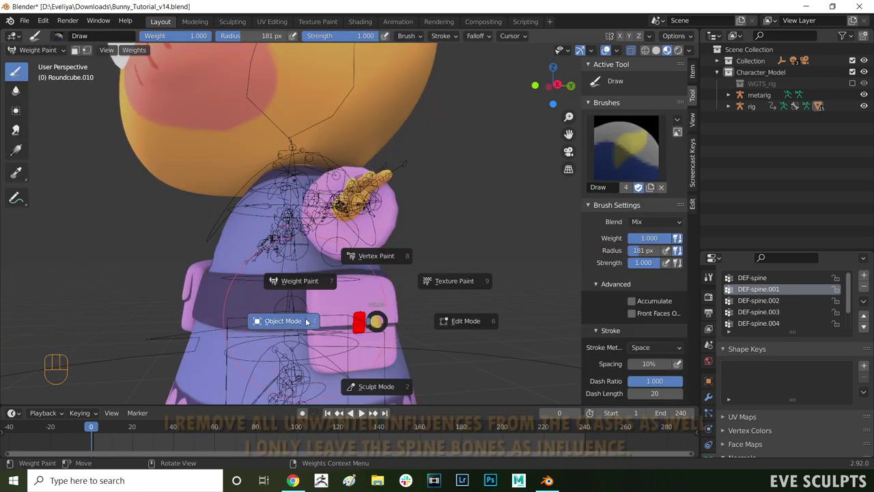
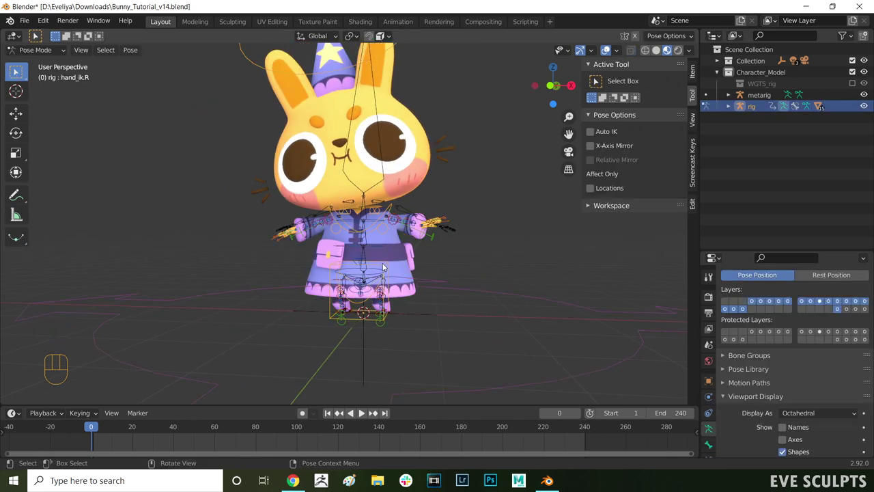
Step: Test the torso and finger controls, then clear all pose transforms so the bunny returns to rest pose
key("g")
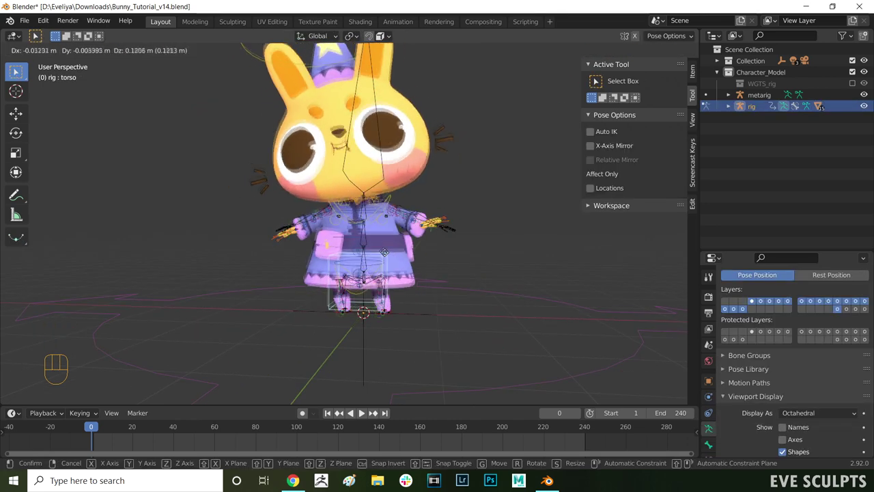
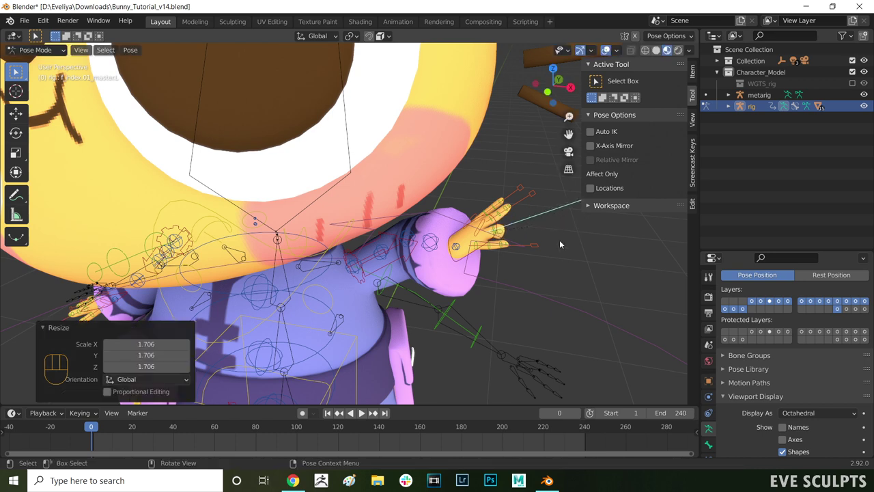
key("ctrl+z")
key("s")
key("Escape")
key("a")
key("F3")
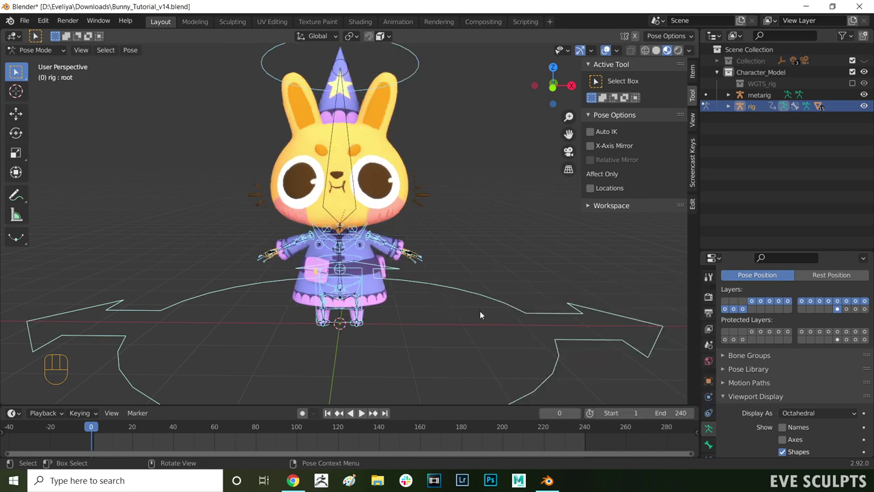
left_click_drag(459, 226, 466, 225)
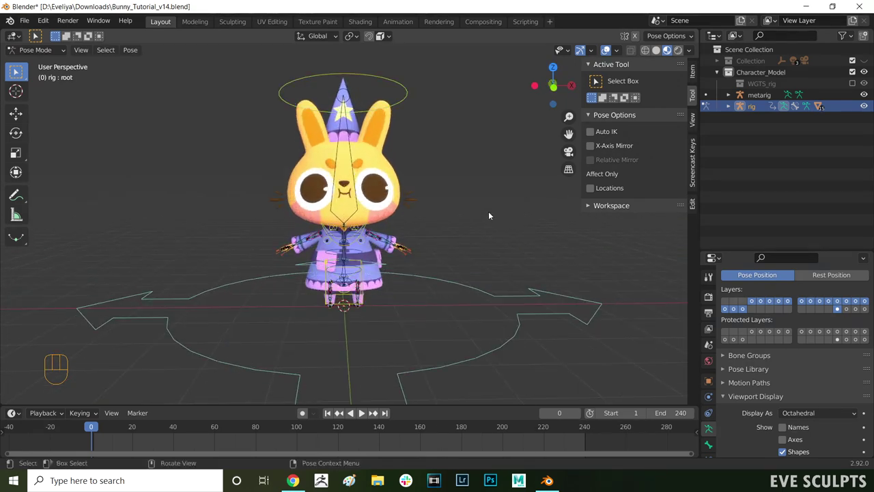
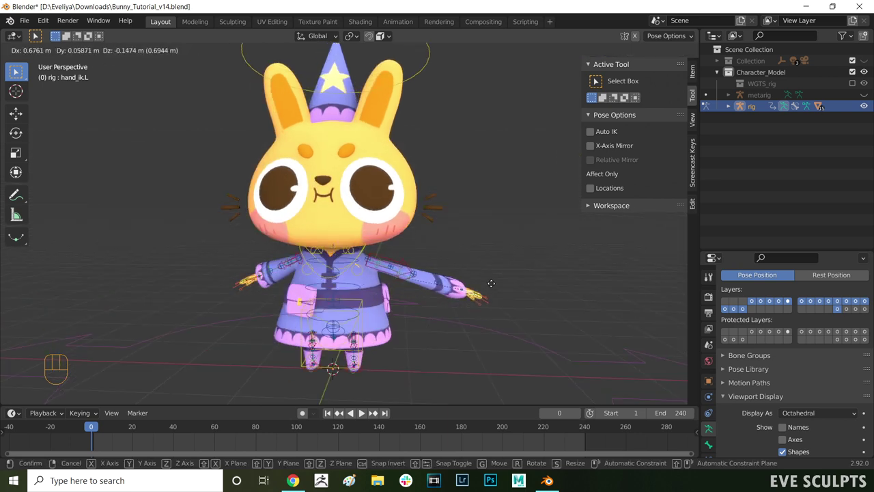
Step: Confirm the test move of the left hand IK control and undo it back to zero
left_click(495, 285)
key("ctrl+z")
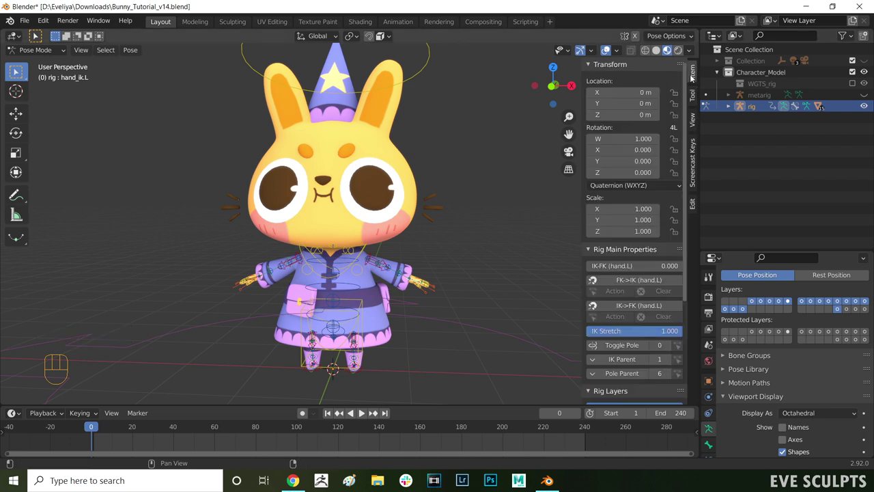
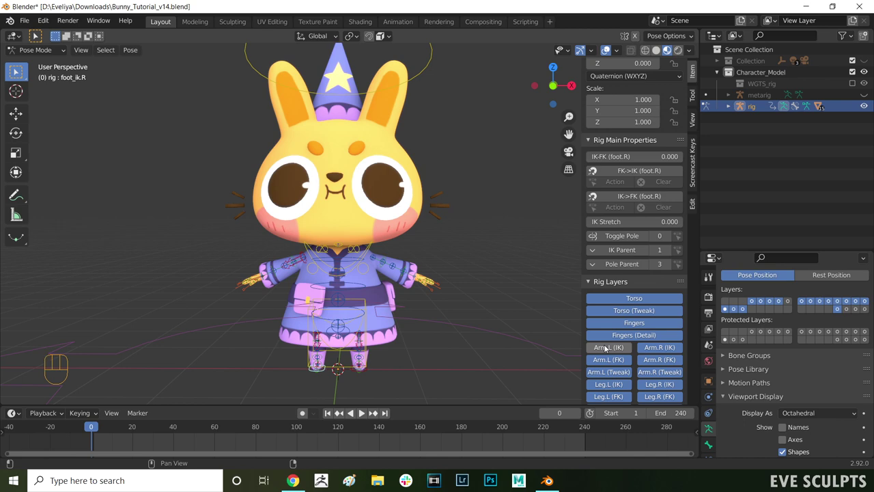
Step: Hide the Torso (Tweak), Arm (Tweak) and Leg (Tweak) rig layers in the sidebar
middle_click(413, 308)
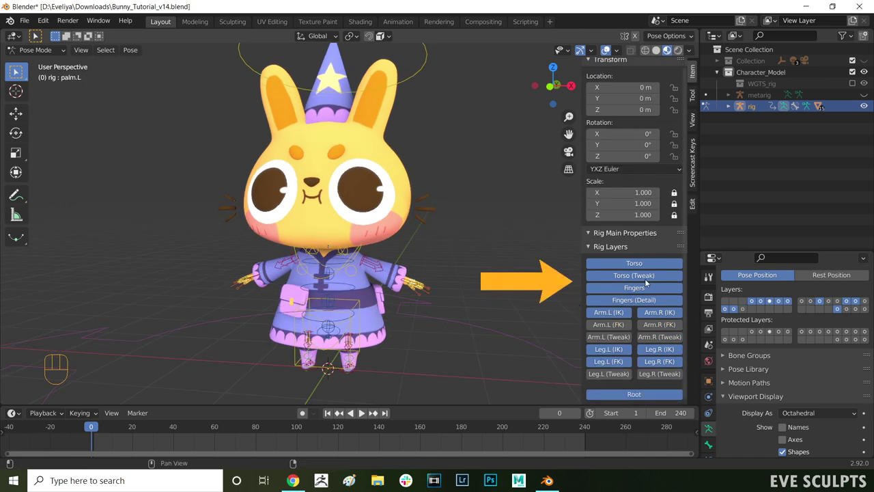
left_click(648, 281)
left_click_drag(475, 281, 527, 282)
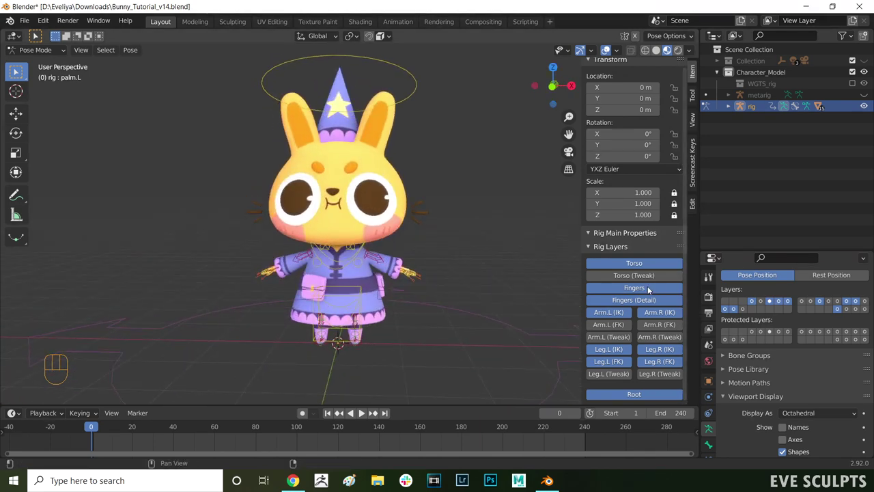
left_click(644, 269)
left_click(644, 268)
left_click(644, 269)
Step: Grab hand_ik.L and move it to check the arm no longer stretches
left_click_drag(403, 257, 395, 262)
key("g")
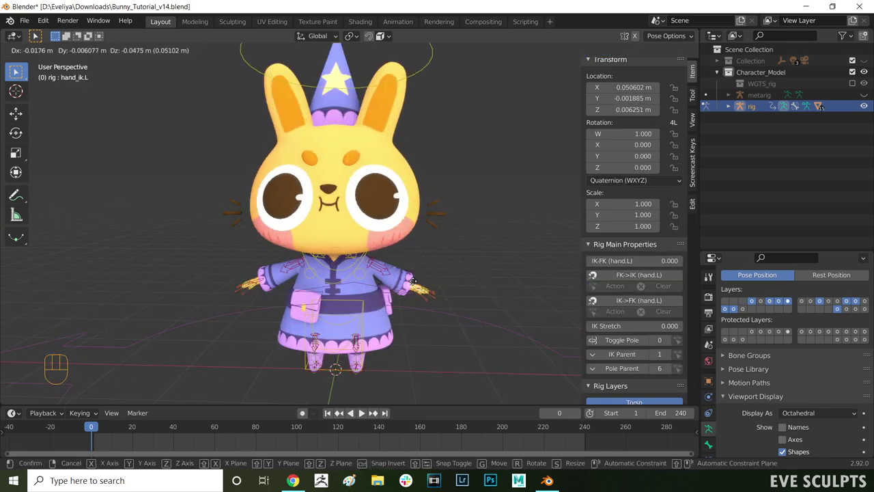
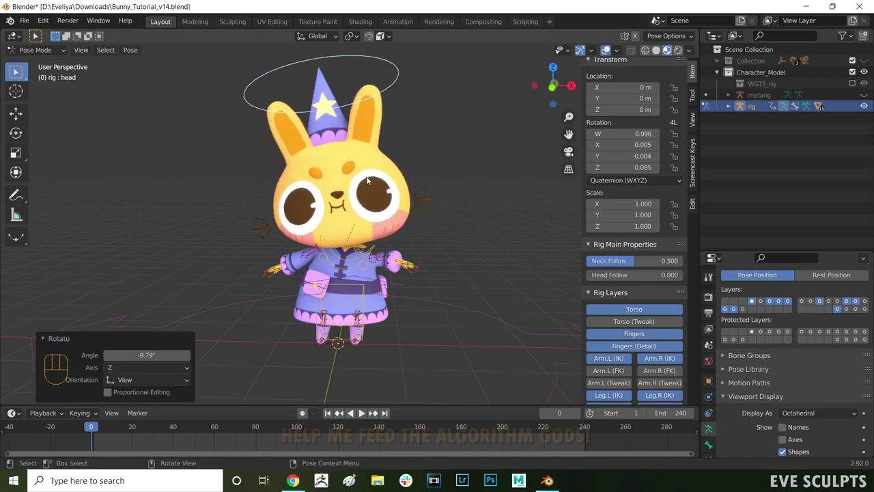
Step: Test-rotate the head control, then select foot_ik.L and all bones to clear the pose
key("r")
left_click(400, 172)
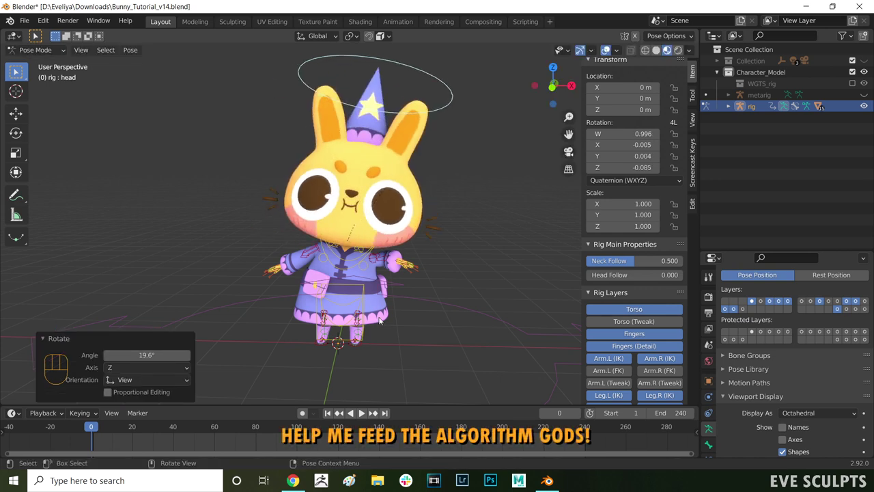
left_click(366, 341)
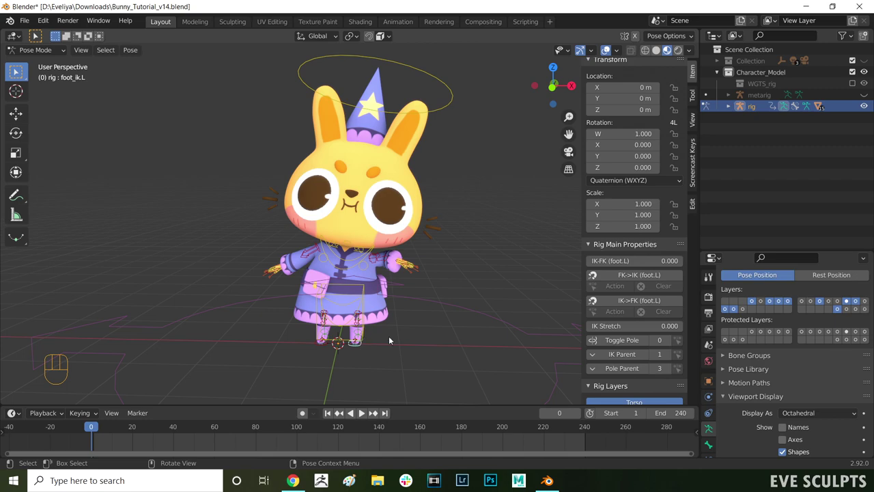
left_click_drag(412, 338, 443, 338)
key("r")
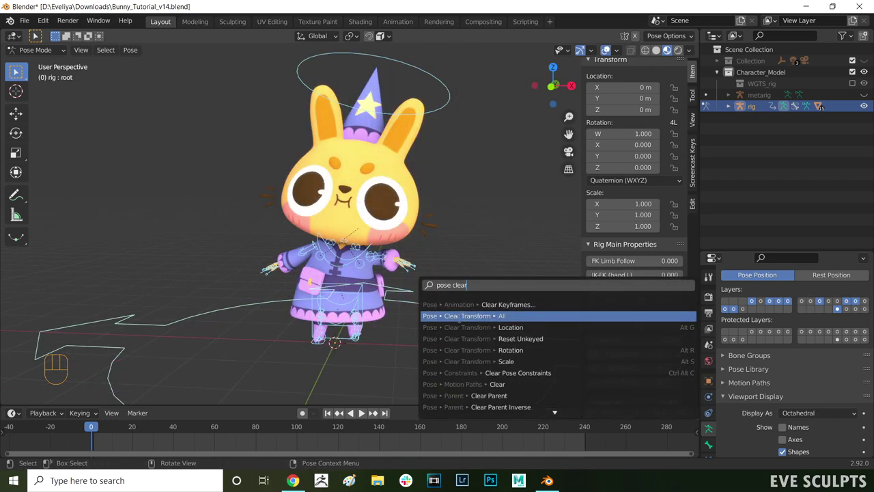